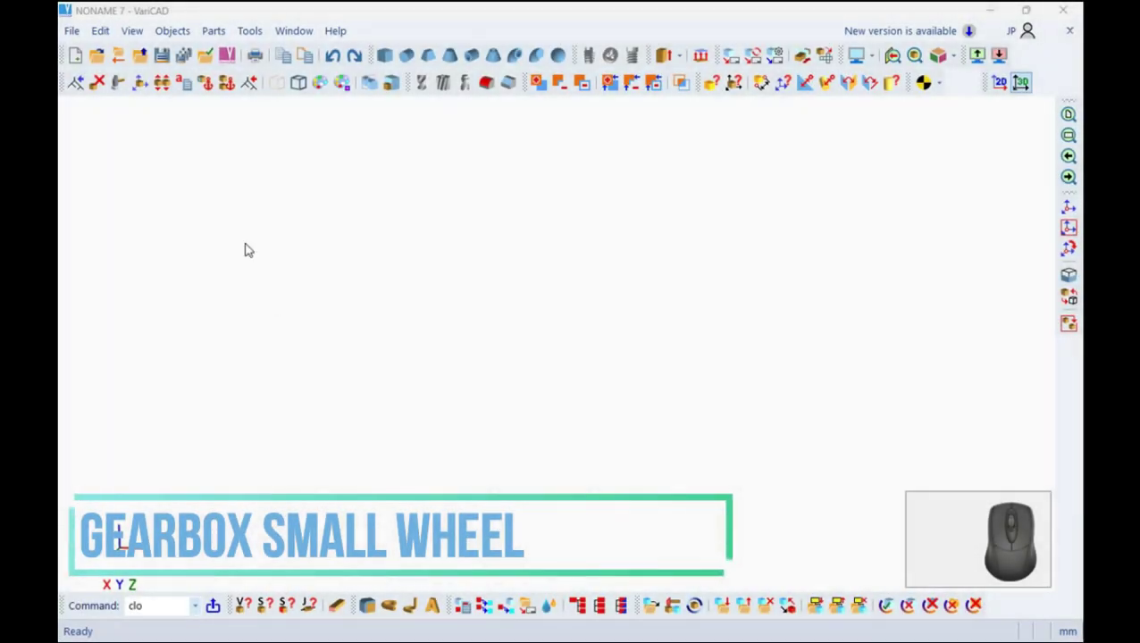
Start a new empty millimetre drawing and dismiss its properties dialog.
left_click(90, 61)
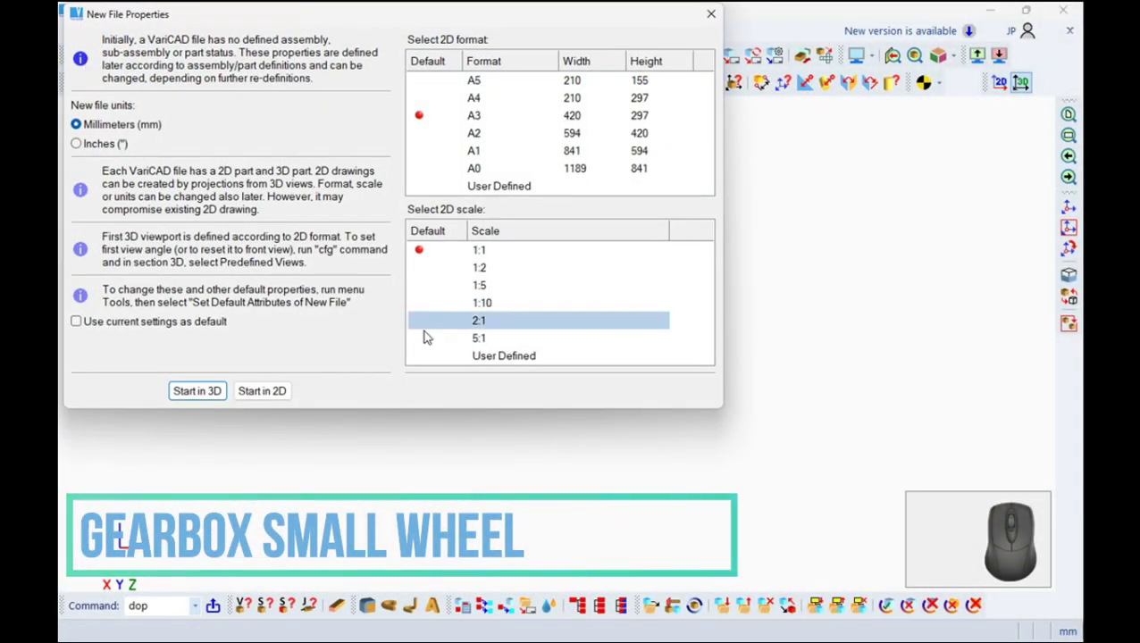
key("Escape")
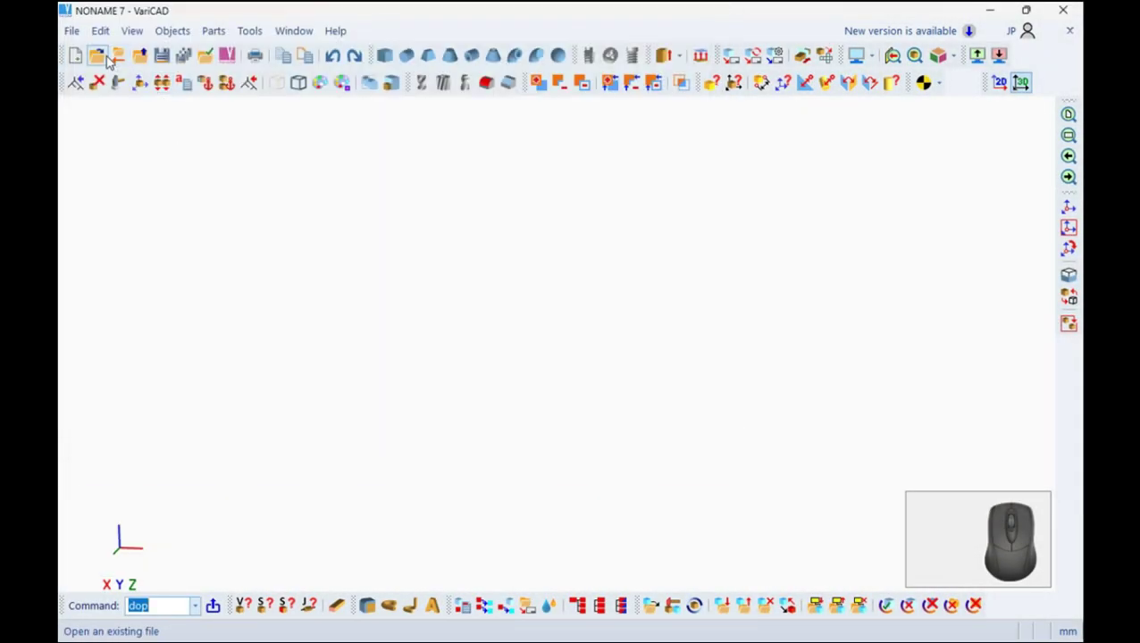
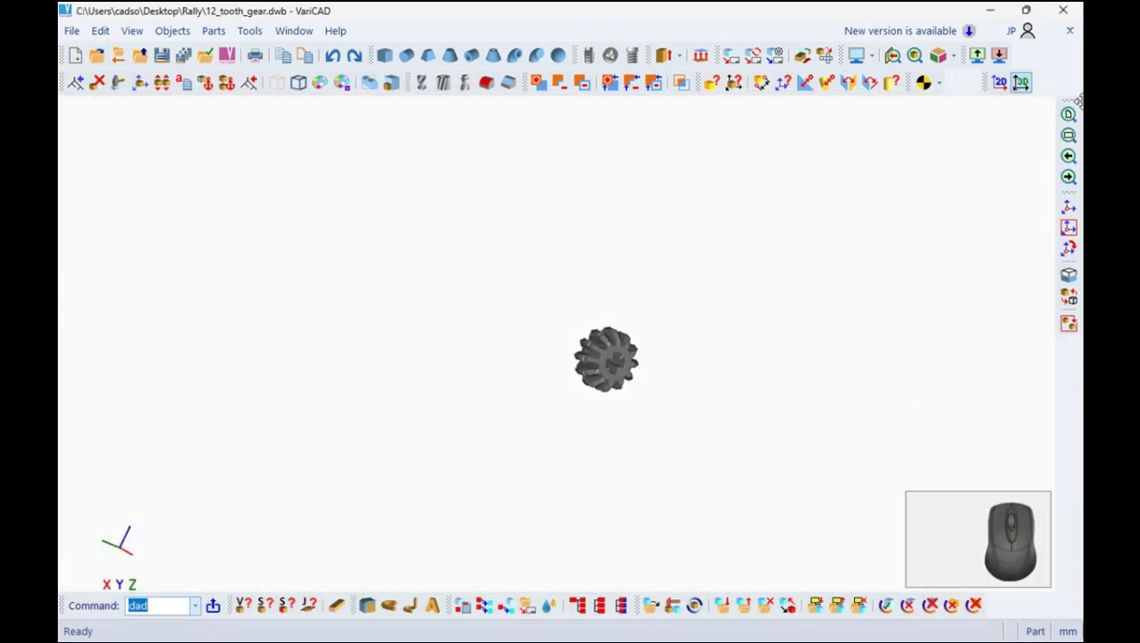
Zoom the gear to fill the view and bring up the file commands for Save As.
left_click(1077, 114)
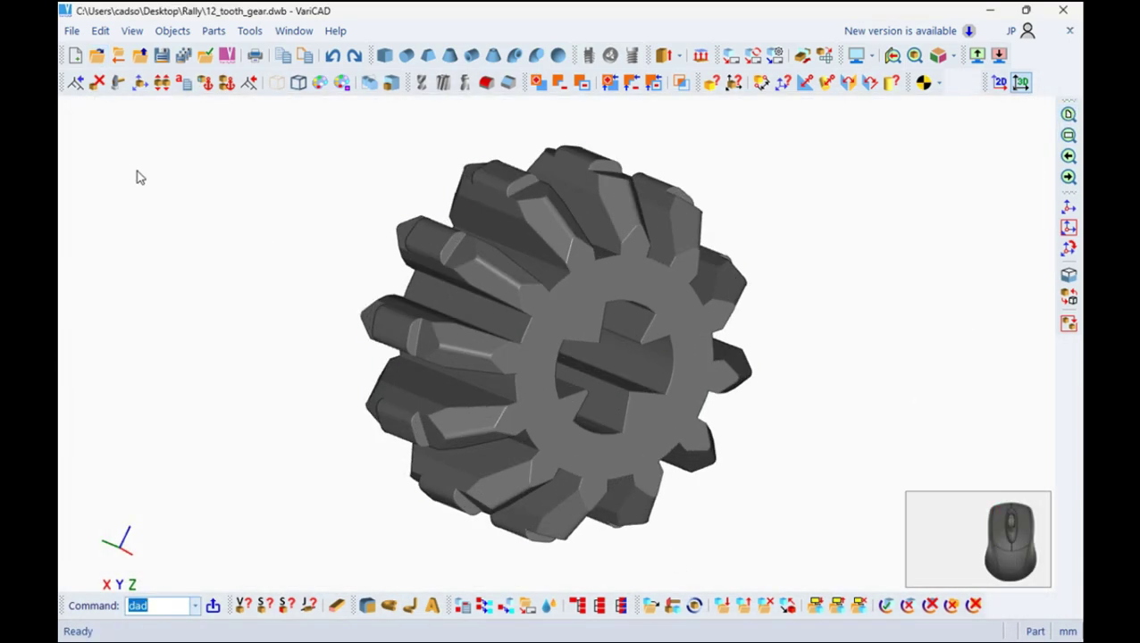
left_click(81, 29)
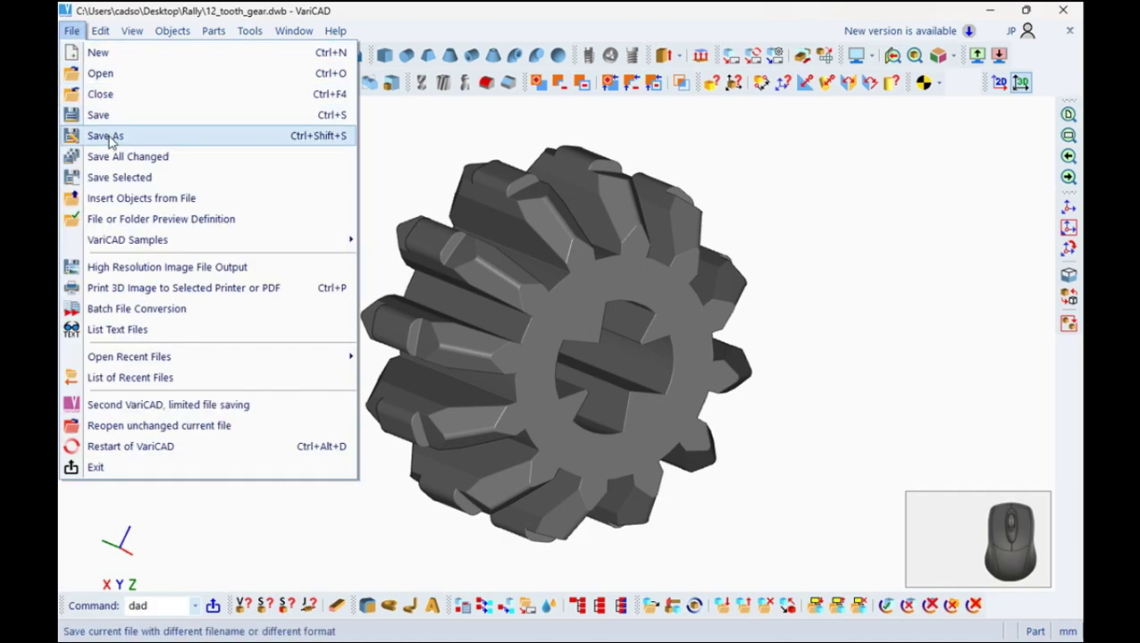
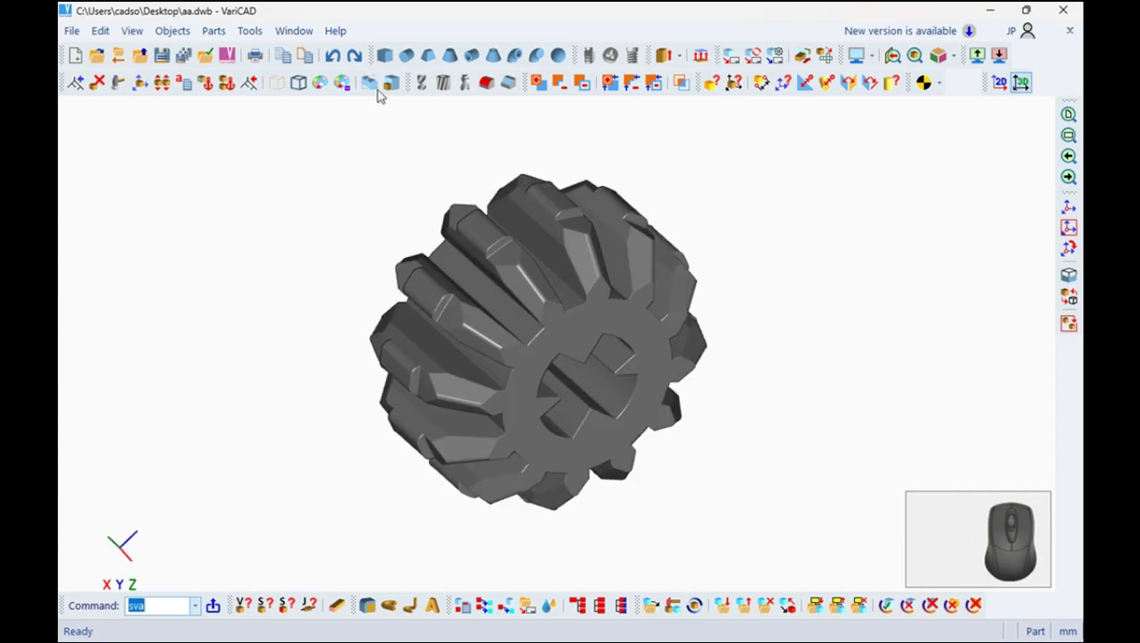
Place a 50 mm box rotated 180° and shifted 2.8 mm, then begin cutting the gear with it.
left_click(386, 60)
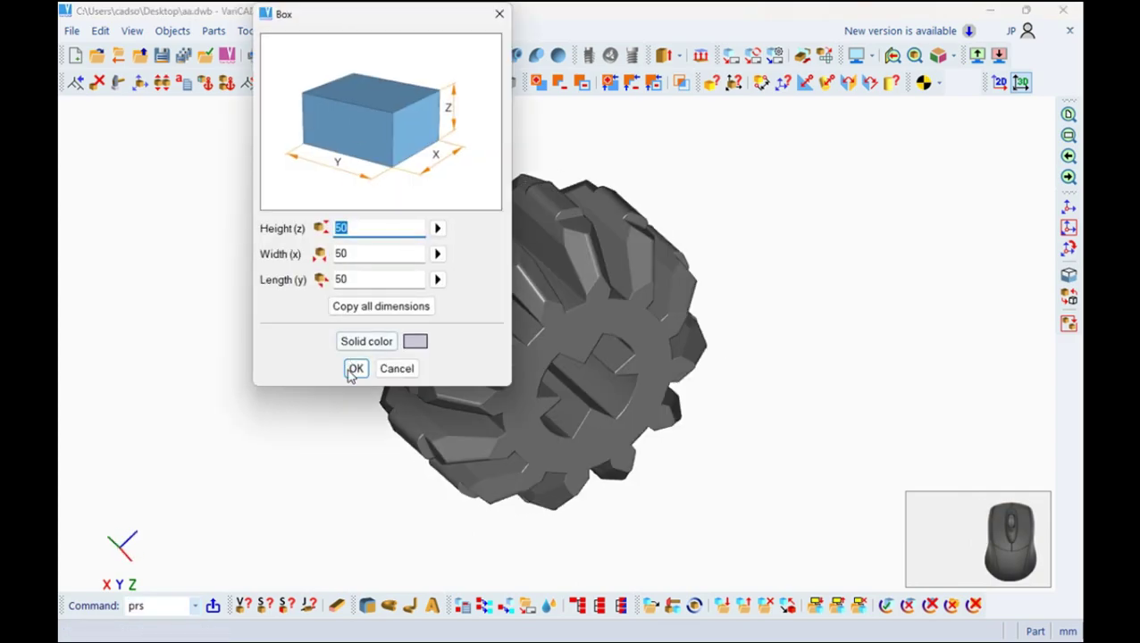
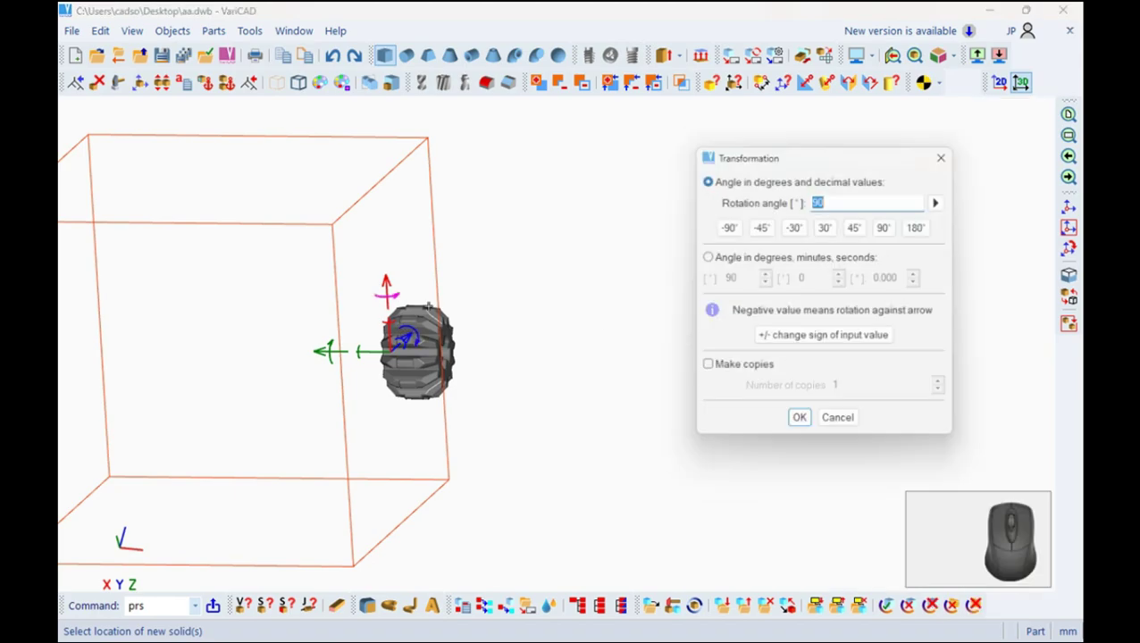
left_click(926, 231)
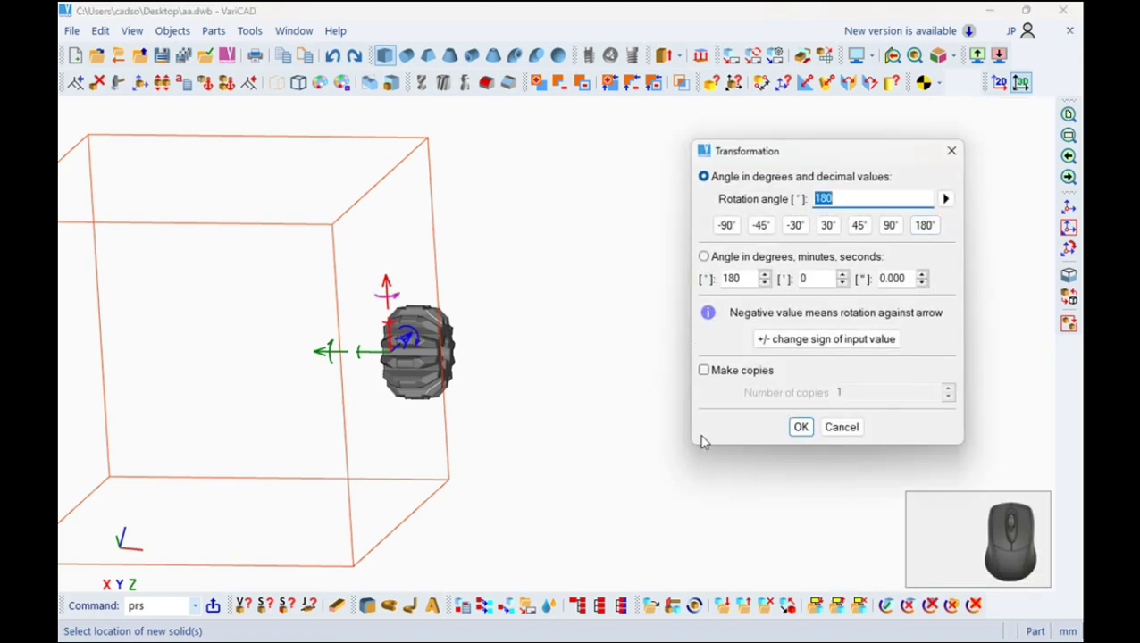
left_click(802, 428)
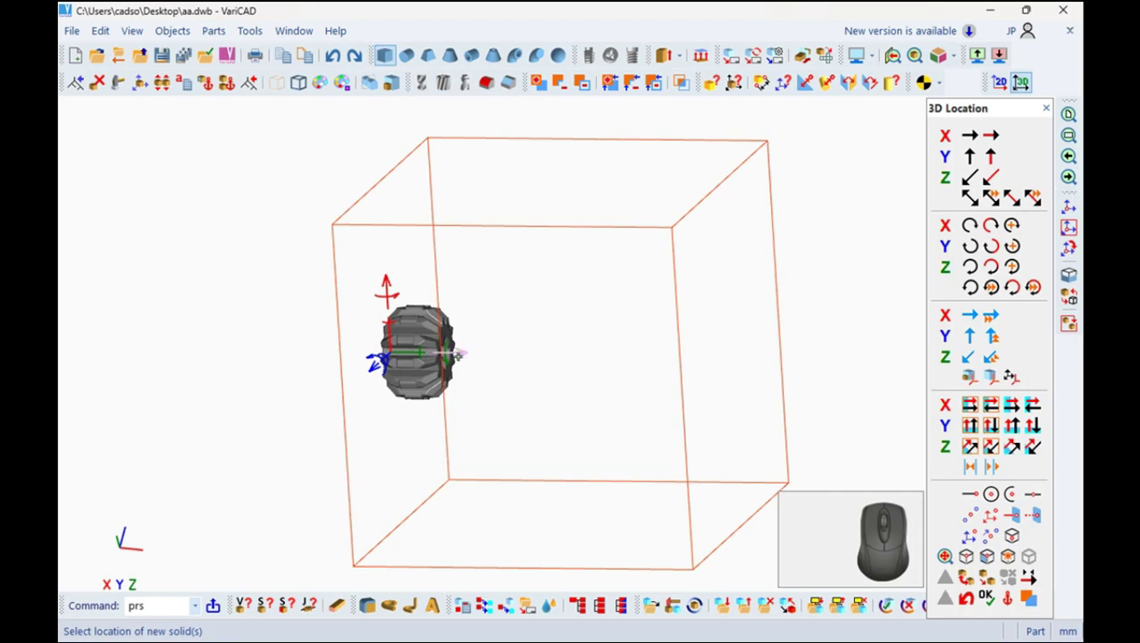
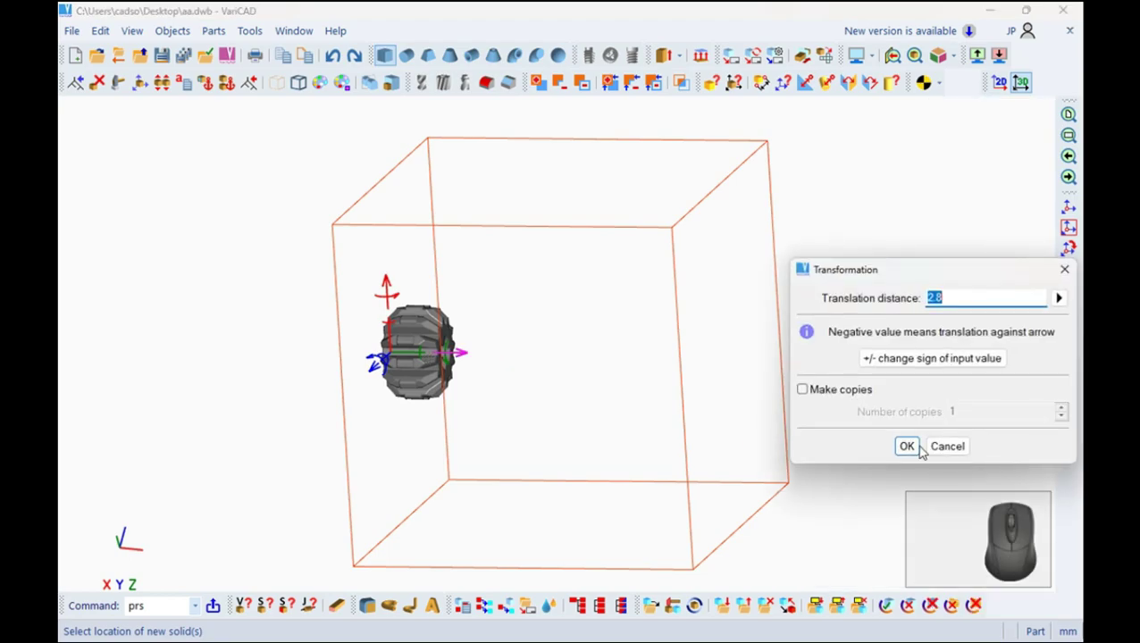
left_click(915, 448)
right_click(1028, 602)
left_click(884, 513)
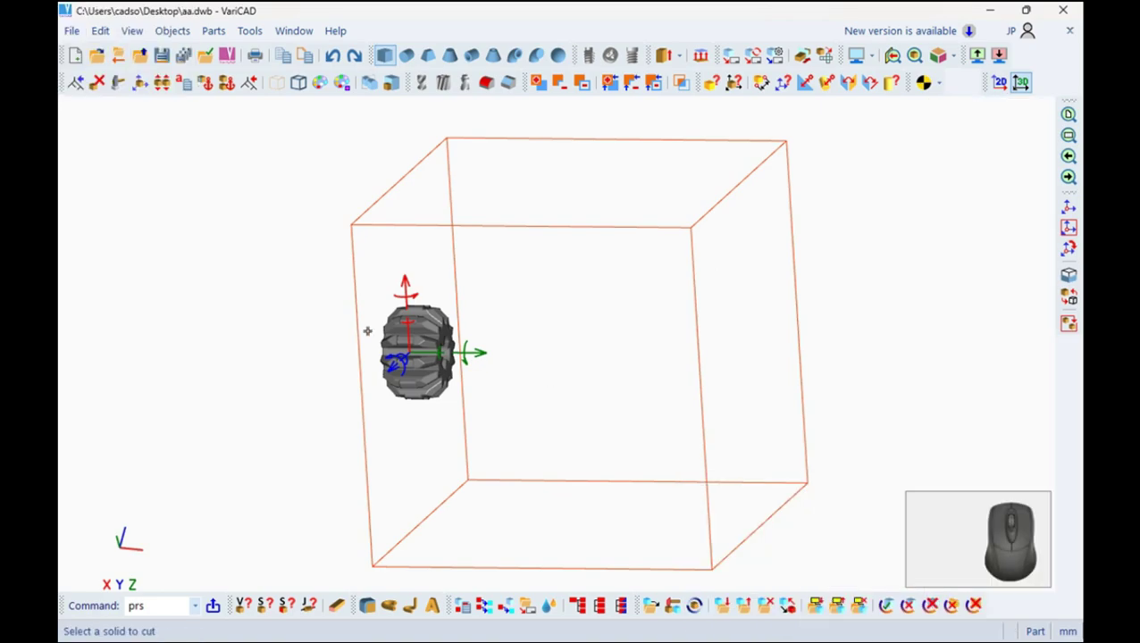
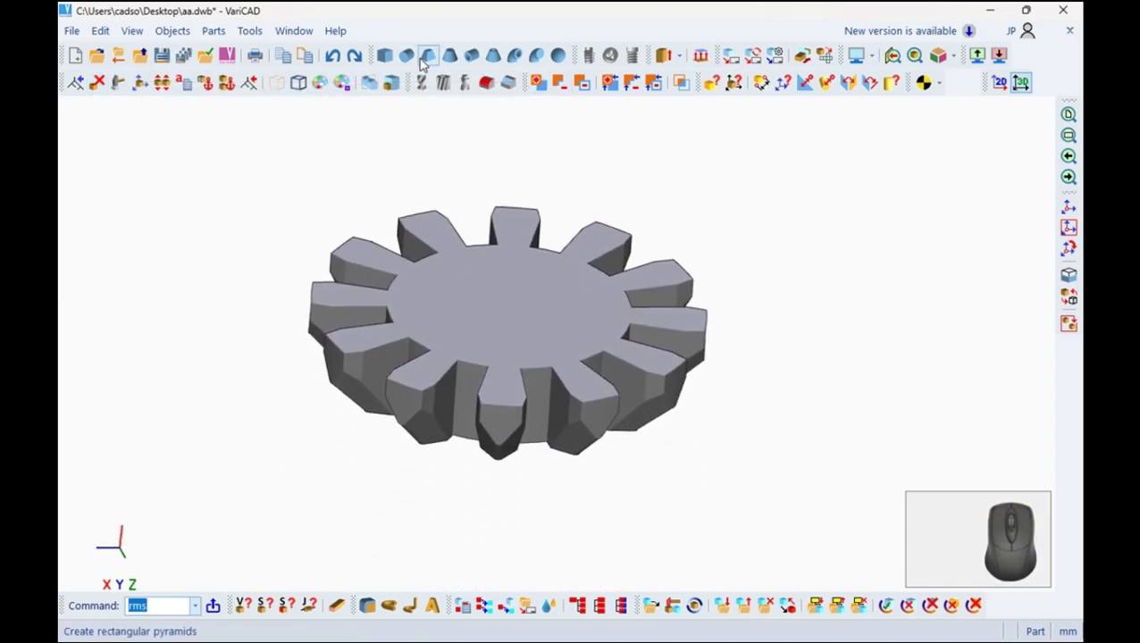
Add a 12.8 diameter cylinder rotated 180° and laid flat as a thin disc capping the gear.
left_click(408, 57)
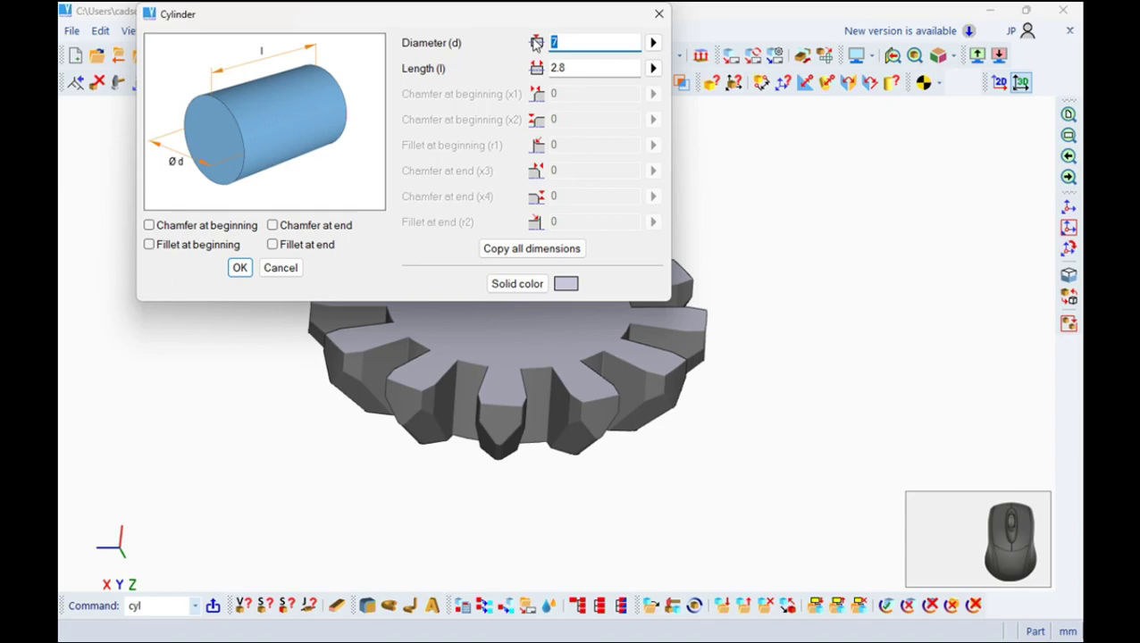
key("1")
key("2")
key(".")
key("8")
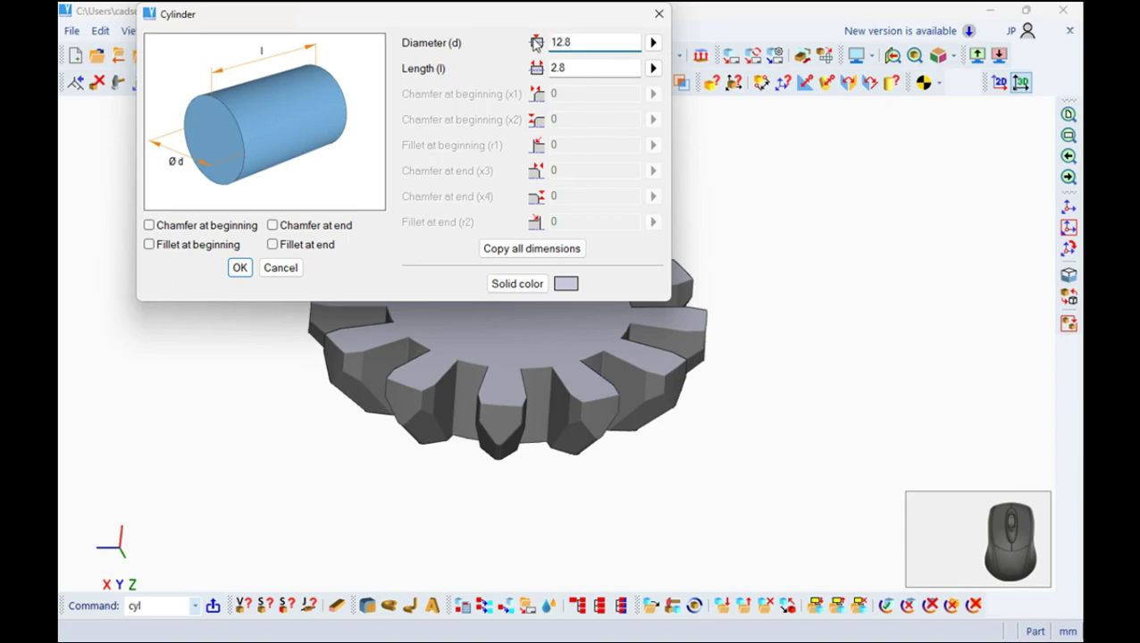
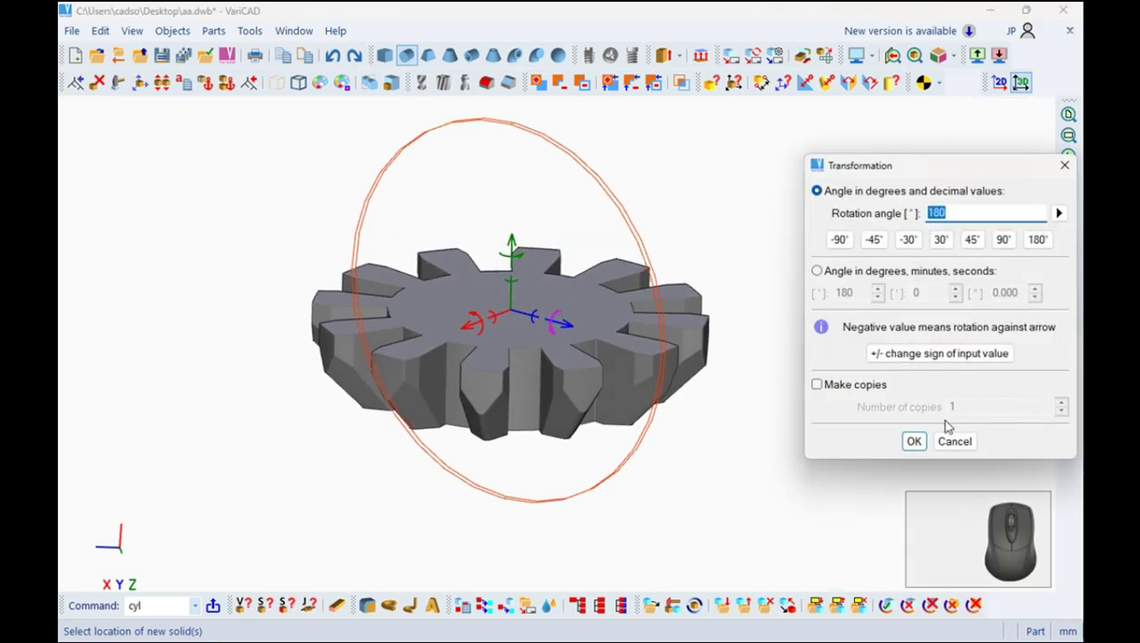
left_click(1006, 252)
left_click(918, 447)
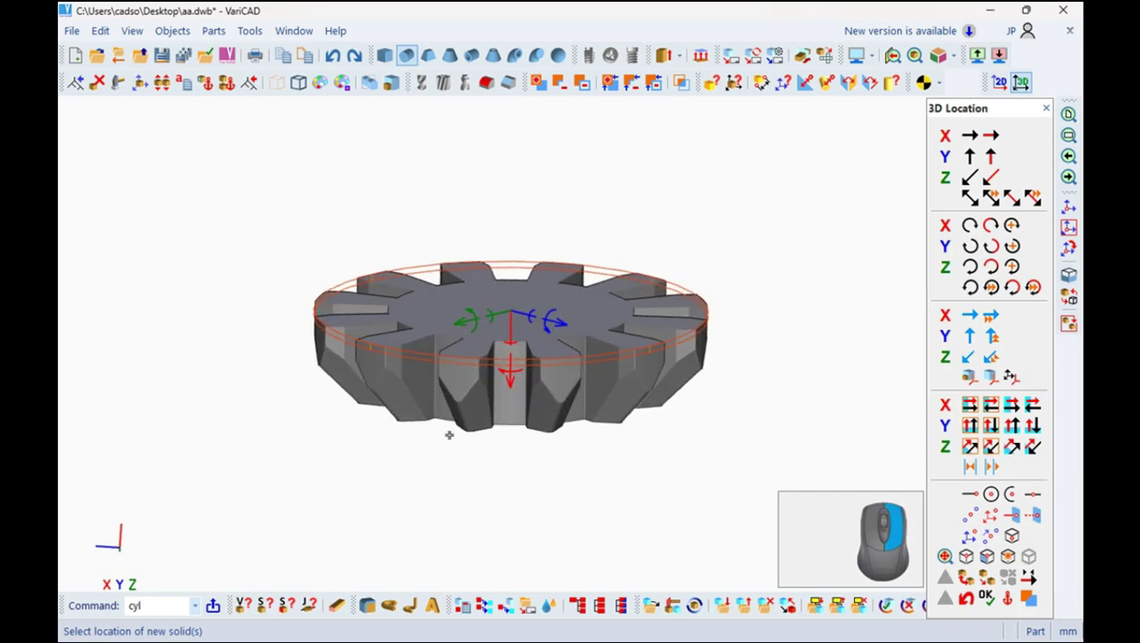
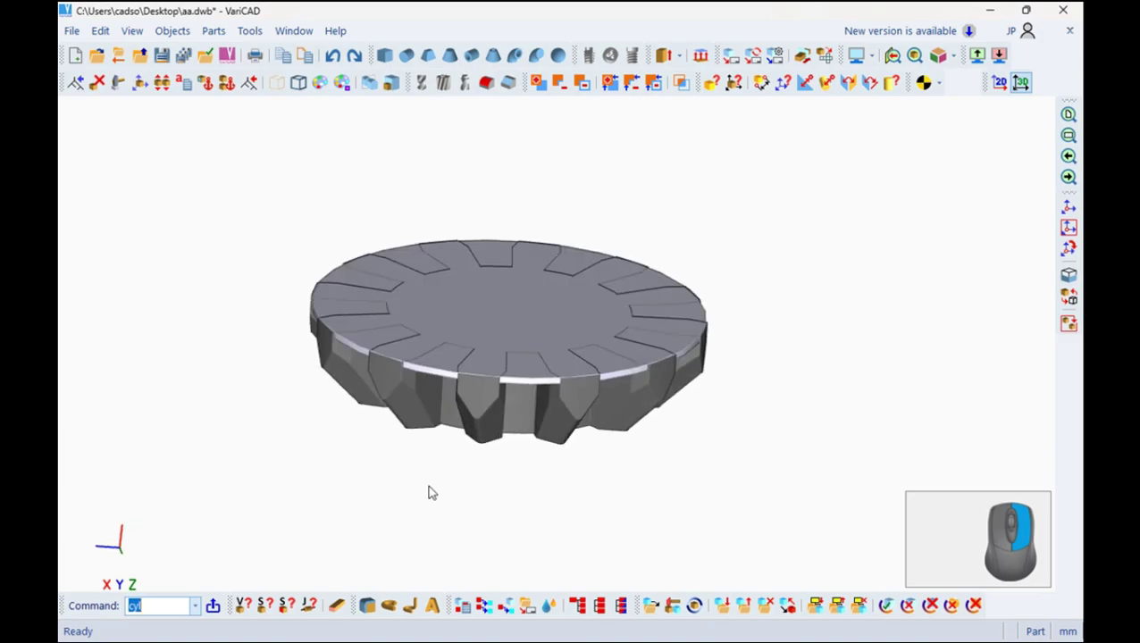
right_click(385, 371)
Create a pipe 1.2 long with 9.6 outer and 7.2 inner diameter on the gear top.
left_click(473, 52)
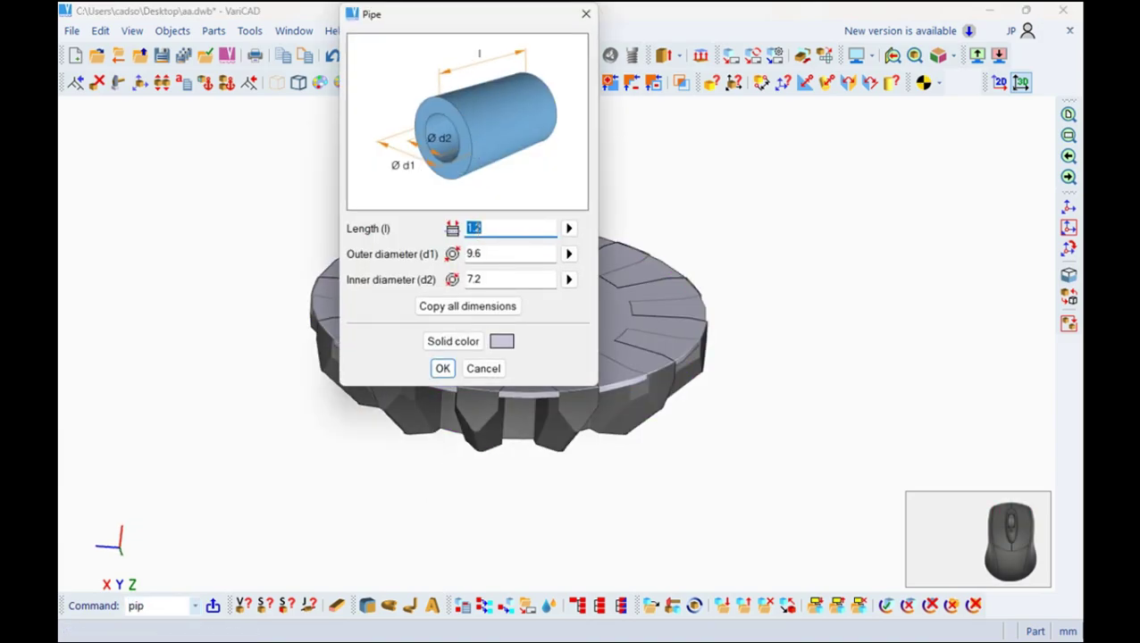
left_click(444, 376)
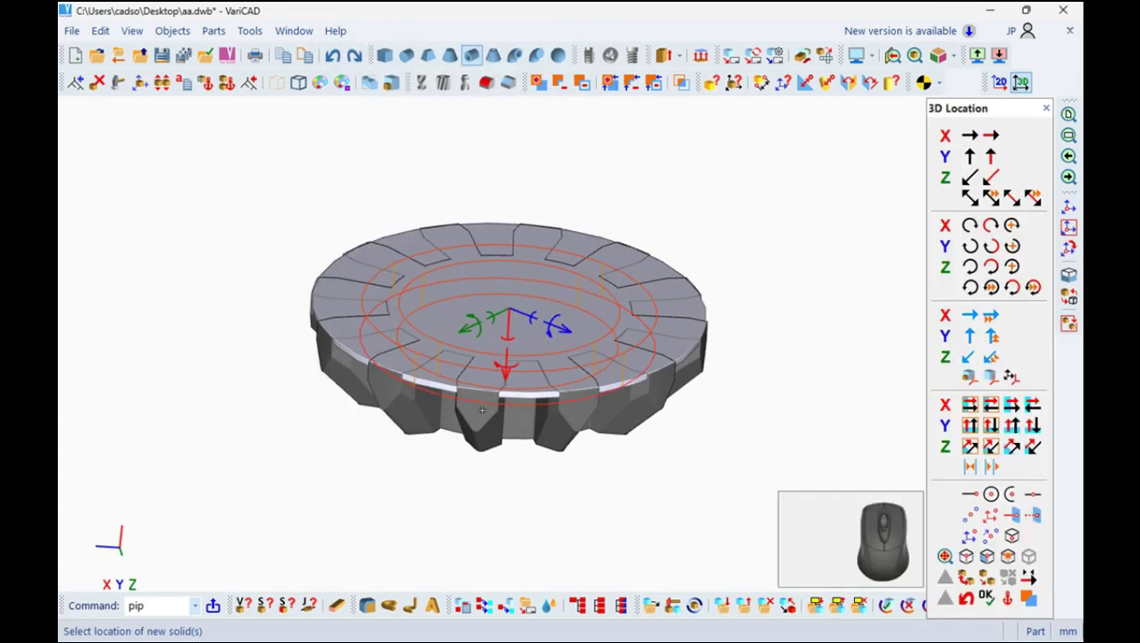
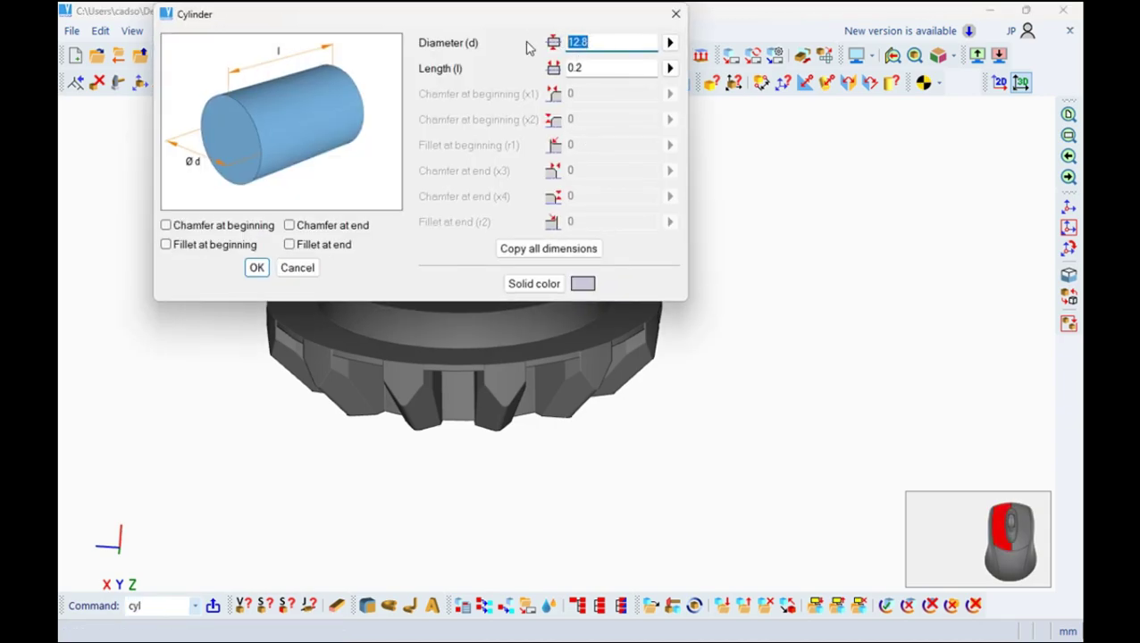
Enter 4.8 as the new cylinder's diameter.
key("4")
key(".")
key("8")
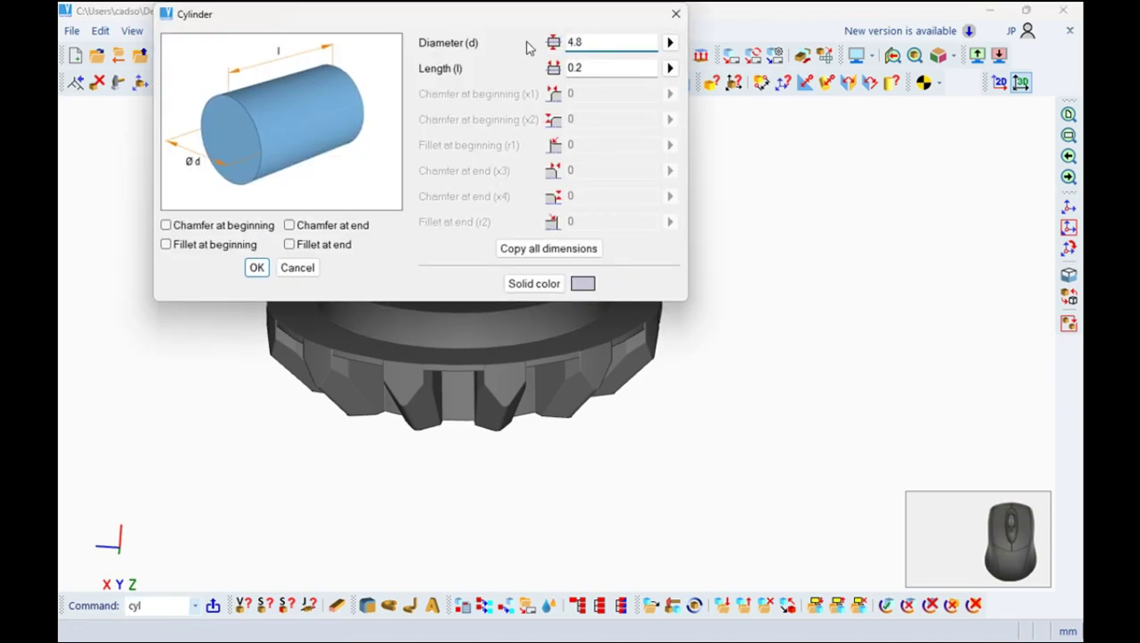
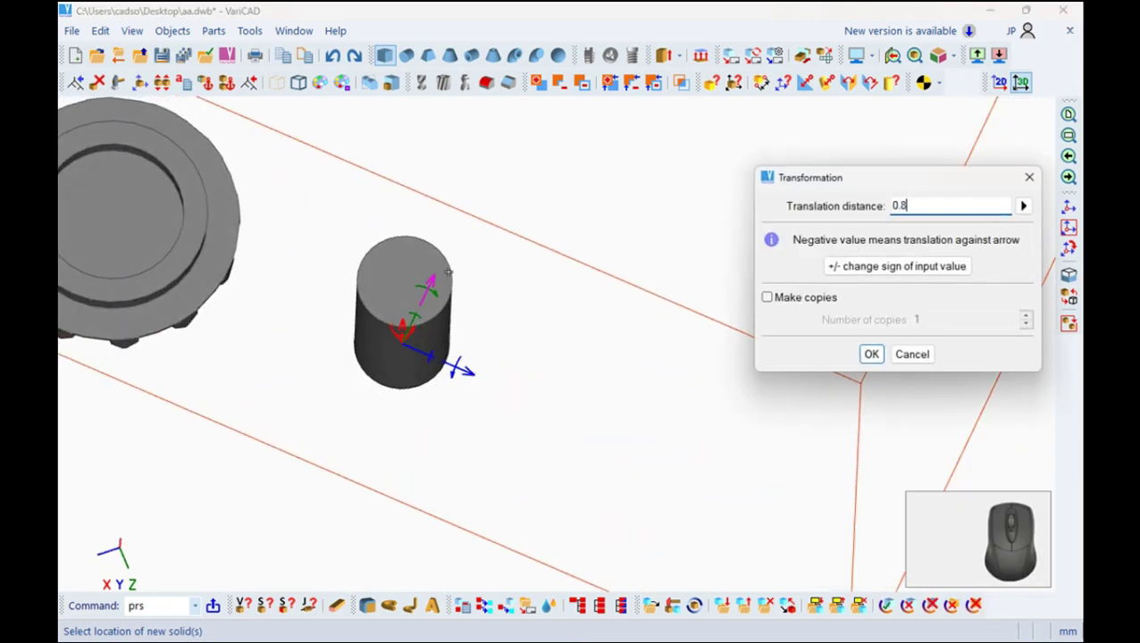
Confirm shifting the small cylinder by 0.8.
key("Return")
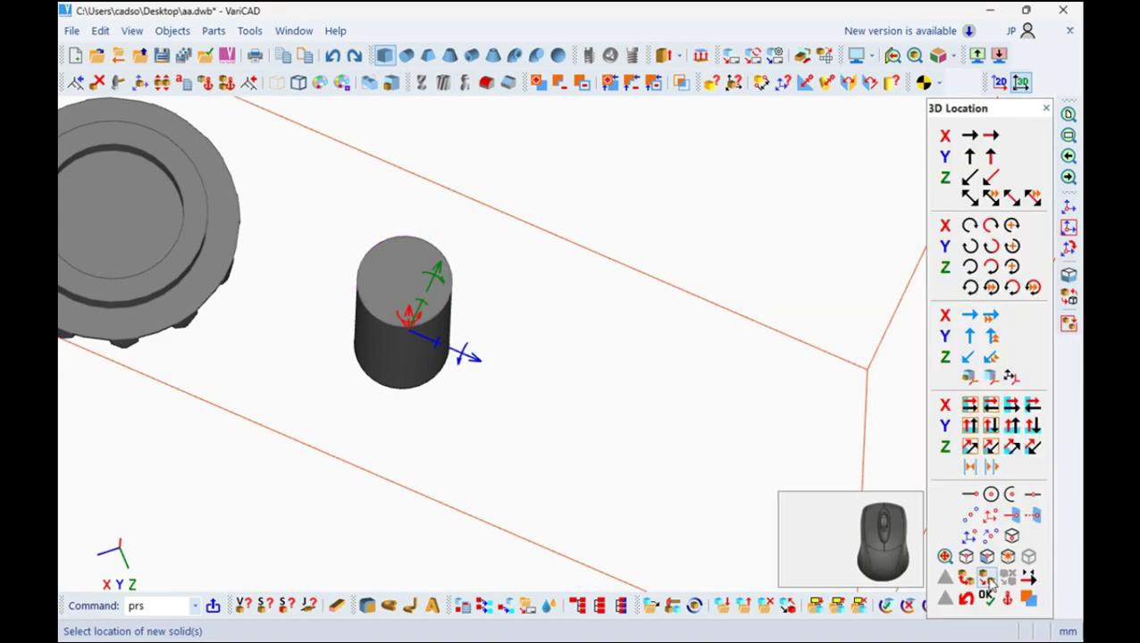
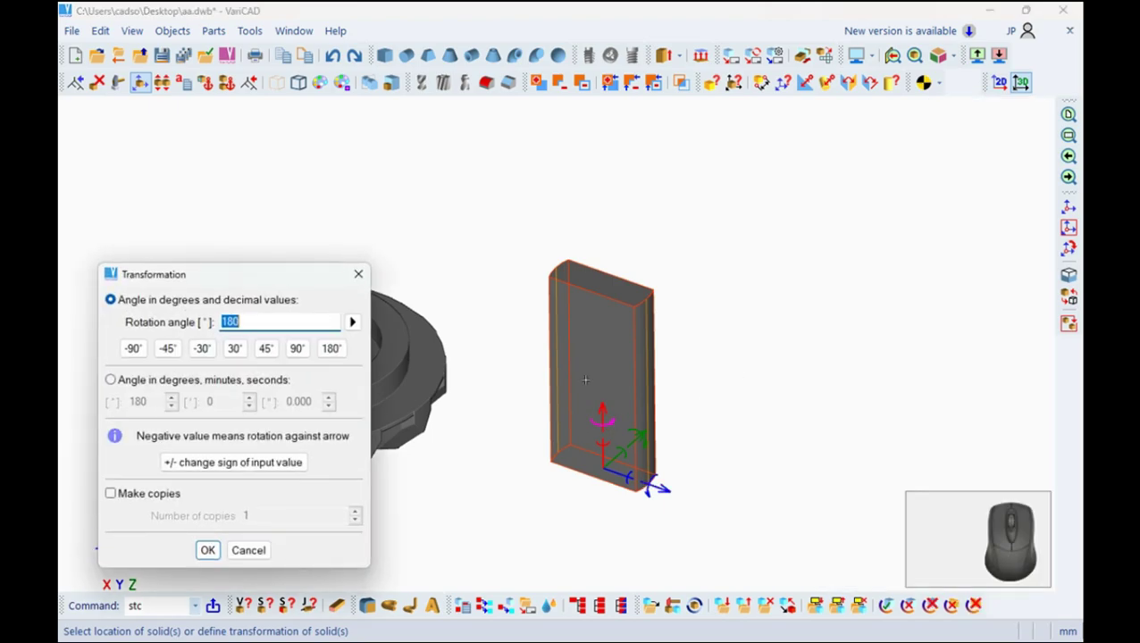
Rotate a copy of the block 90° to form the cross-shaped axle.
left_click(300, 353)
left_click(211, 549)
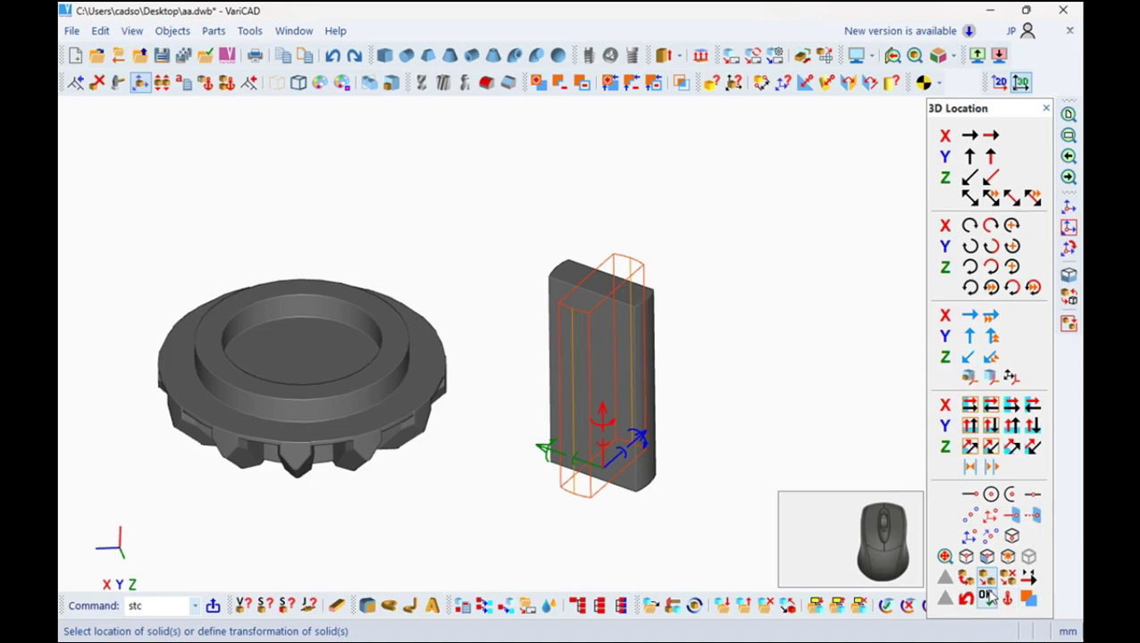
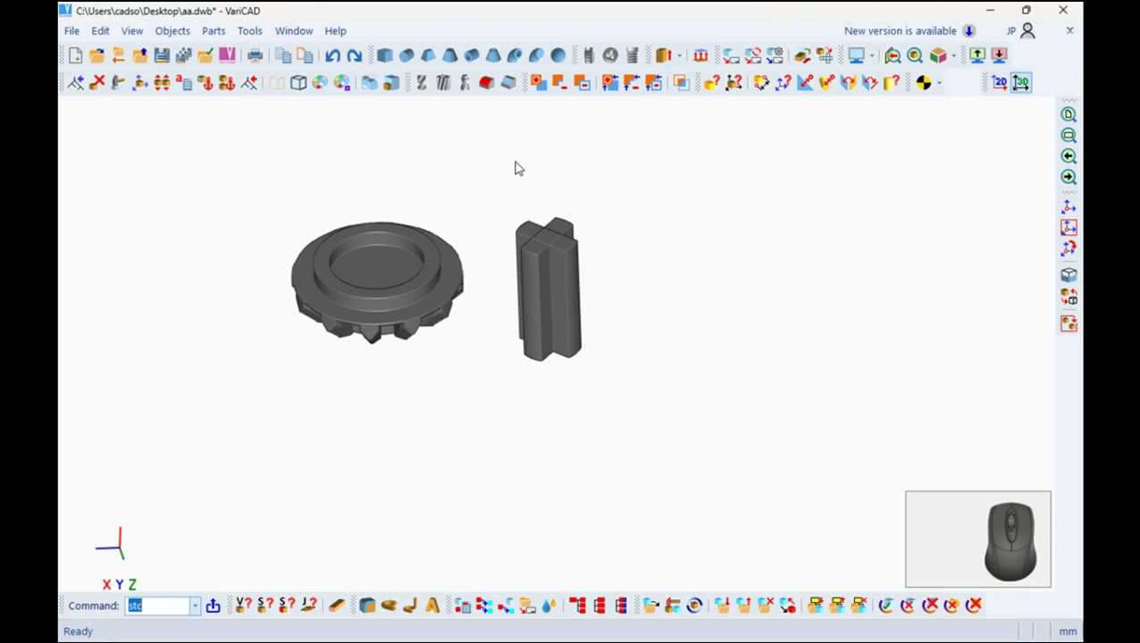
Add a 4.8 × 10 cylinder beside the cross axle and move it by 4.
left_click(411, 60)
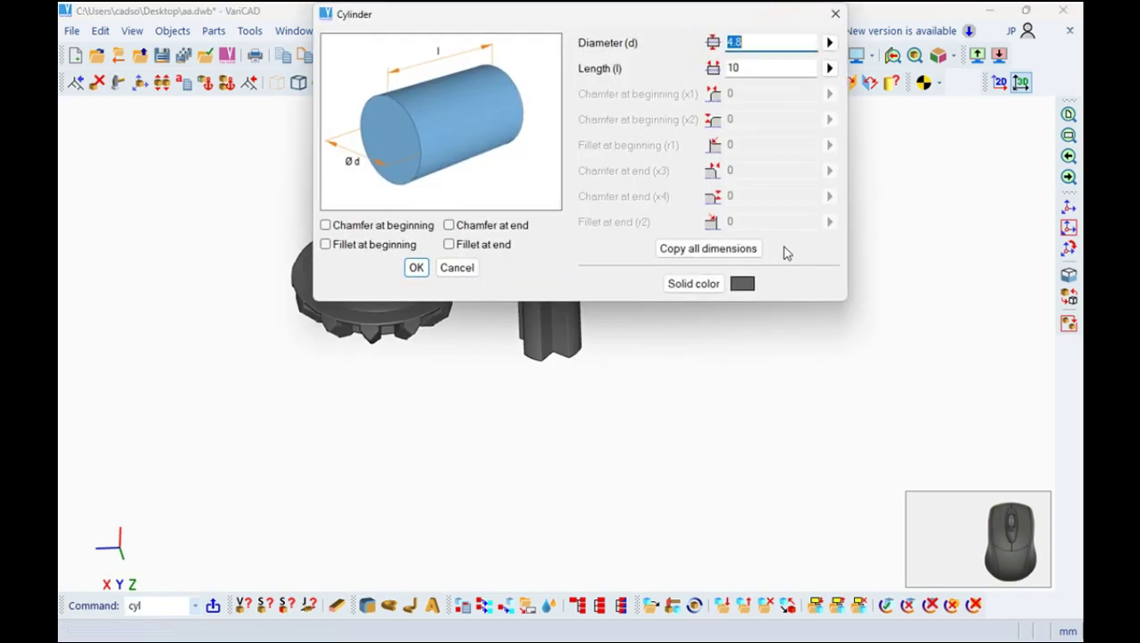
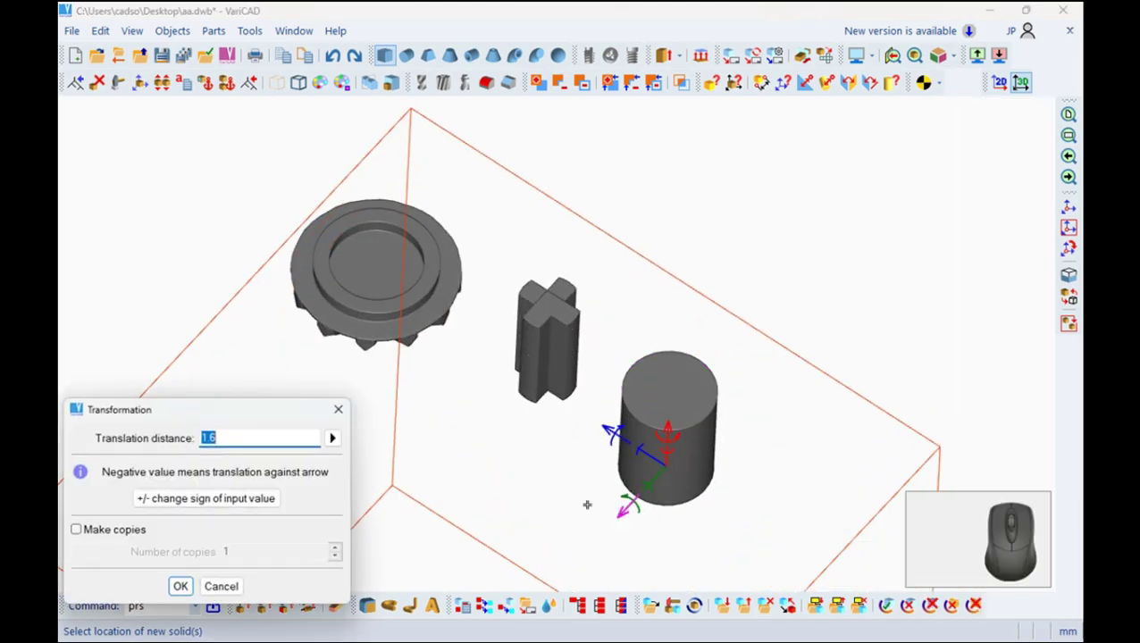
key(".")
key("4")
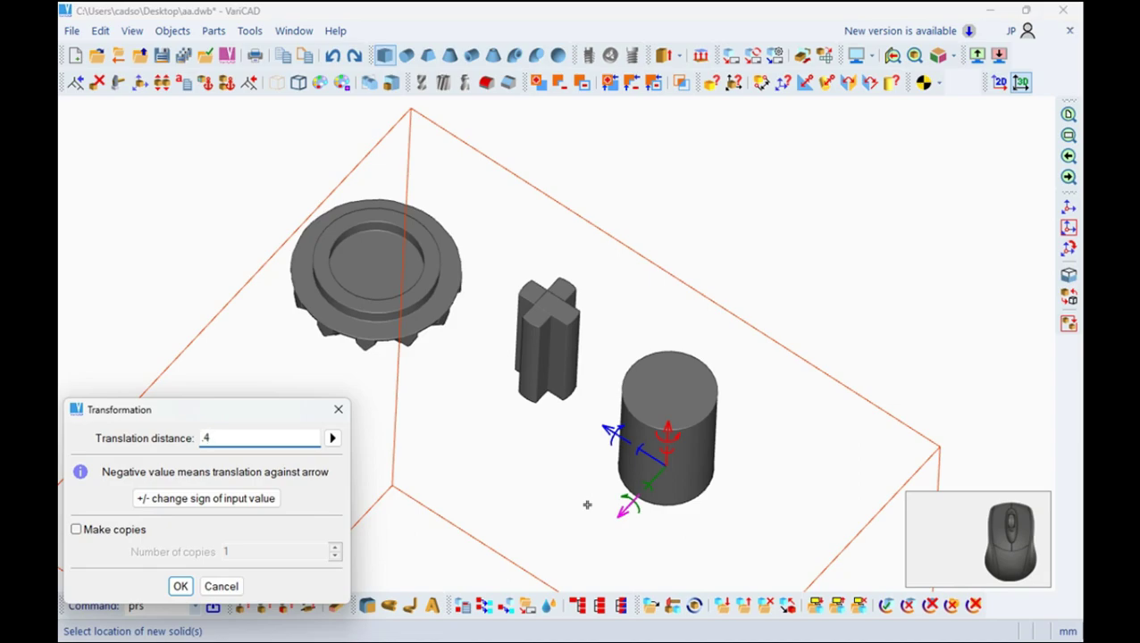
key("Return")
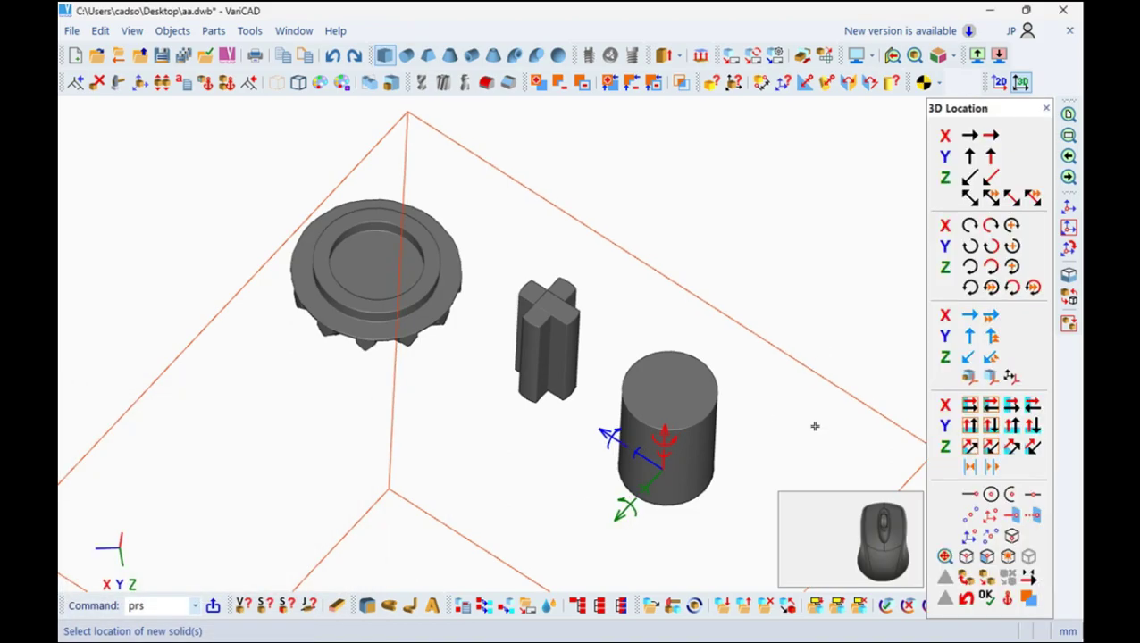
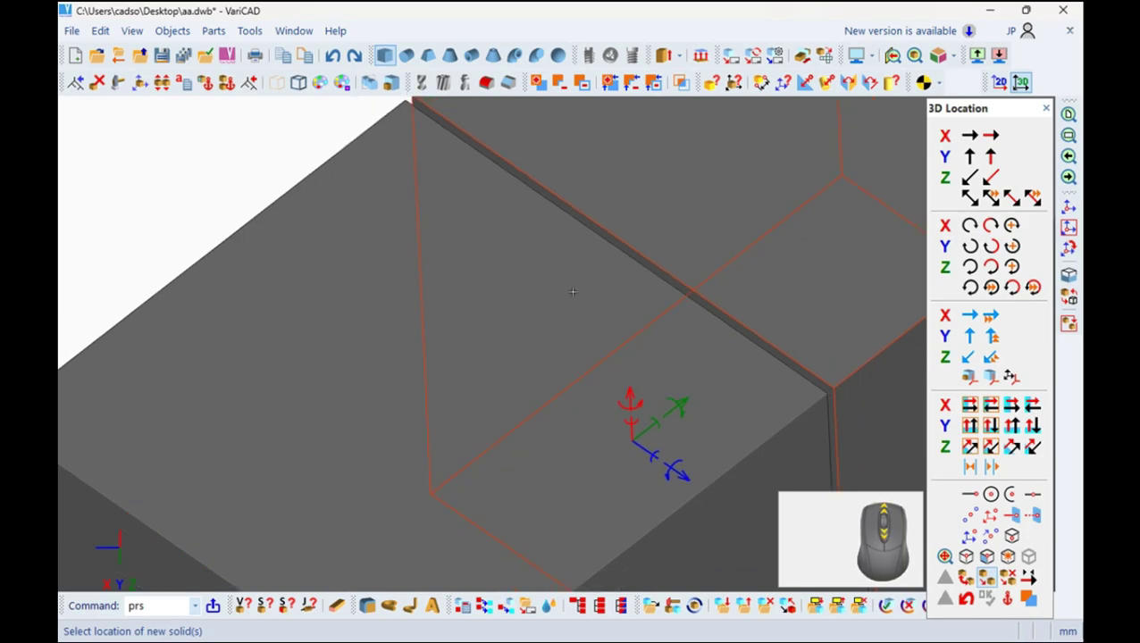
Finish placing the block, cancel the cut and reorient the view on the resulting flat slab.
key("Escape")
middle_click(656, 356)
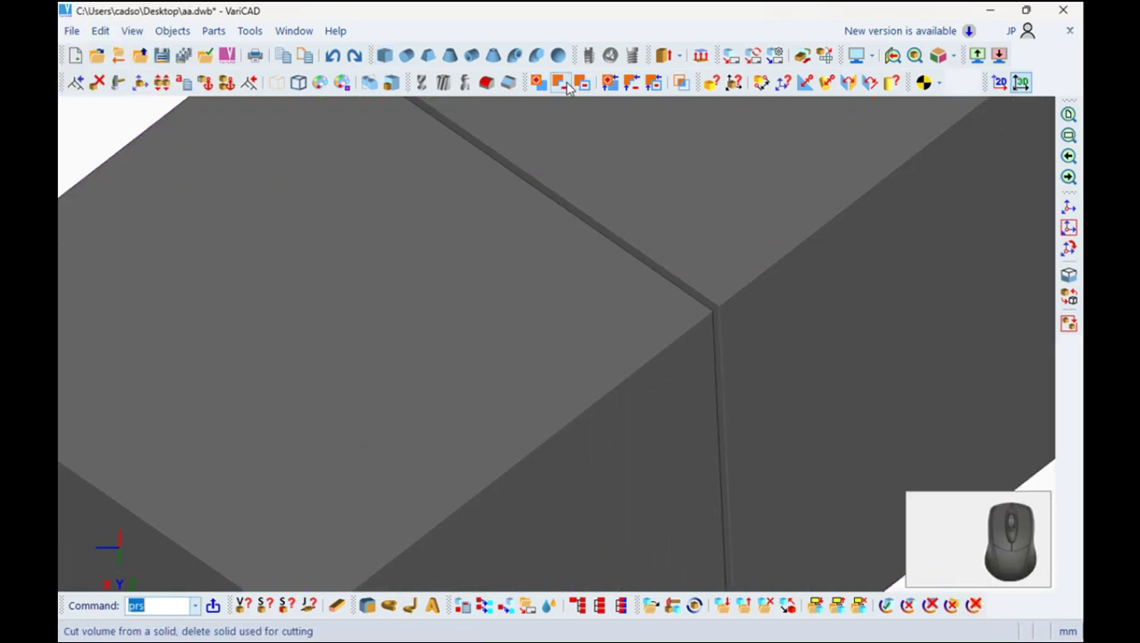
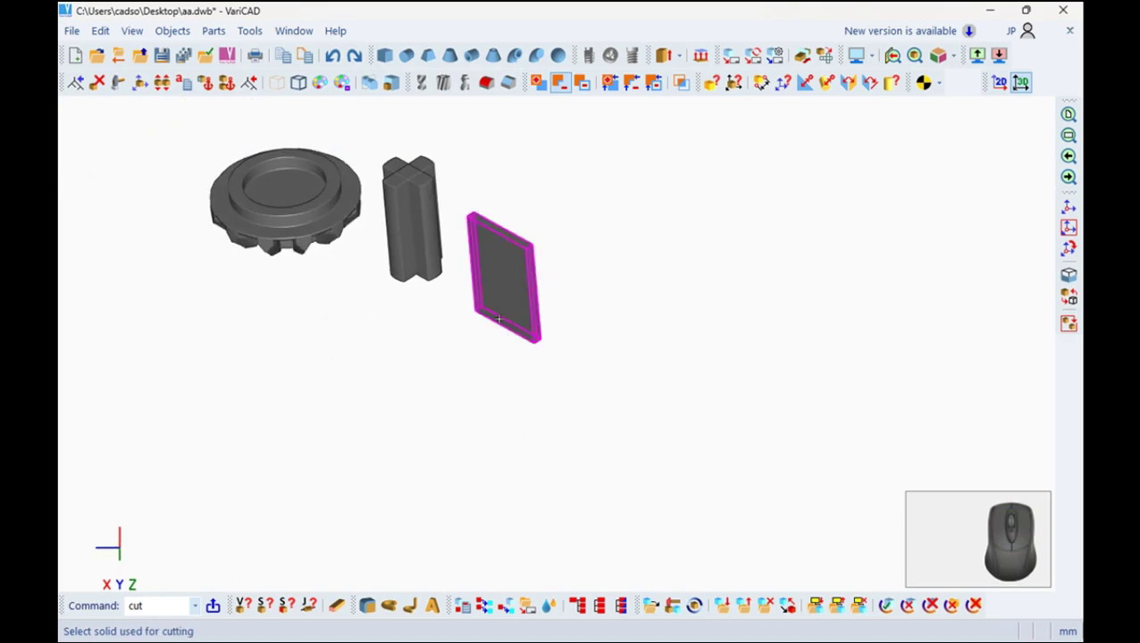
key("Escape")
scroll("up", 3)
middle_click(337, 357)
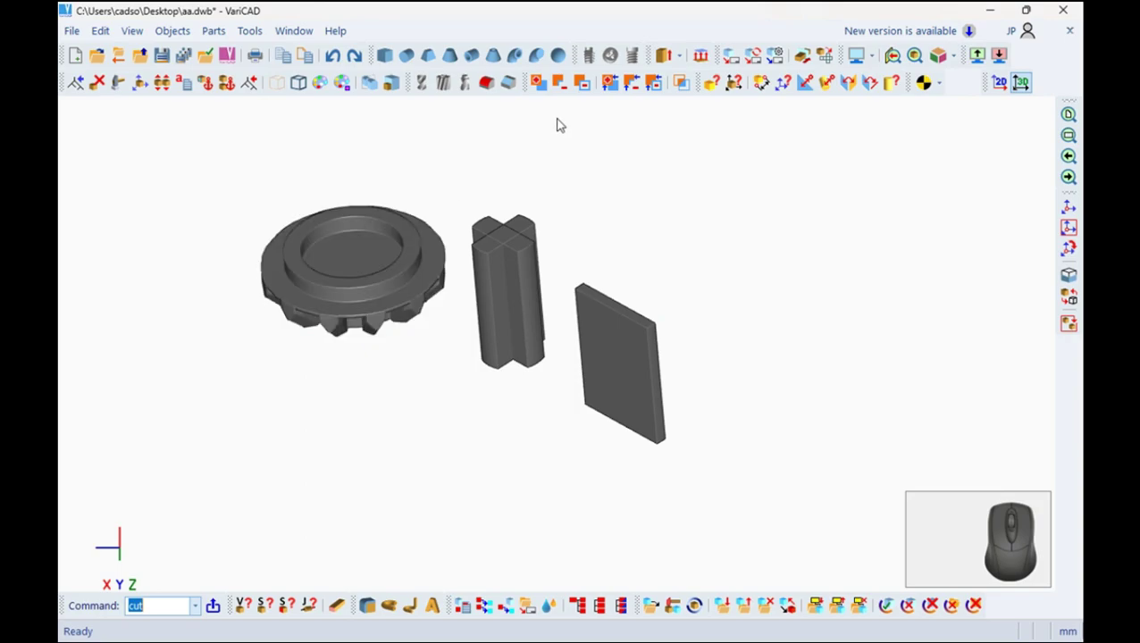
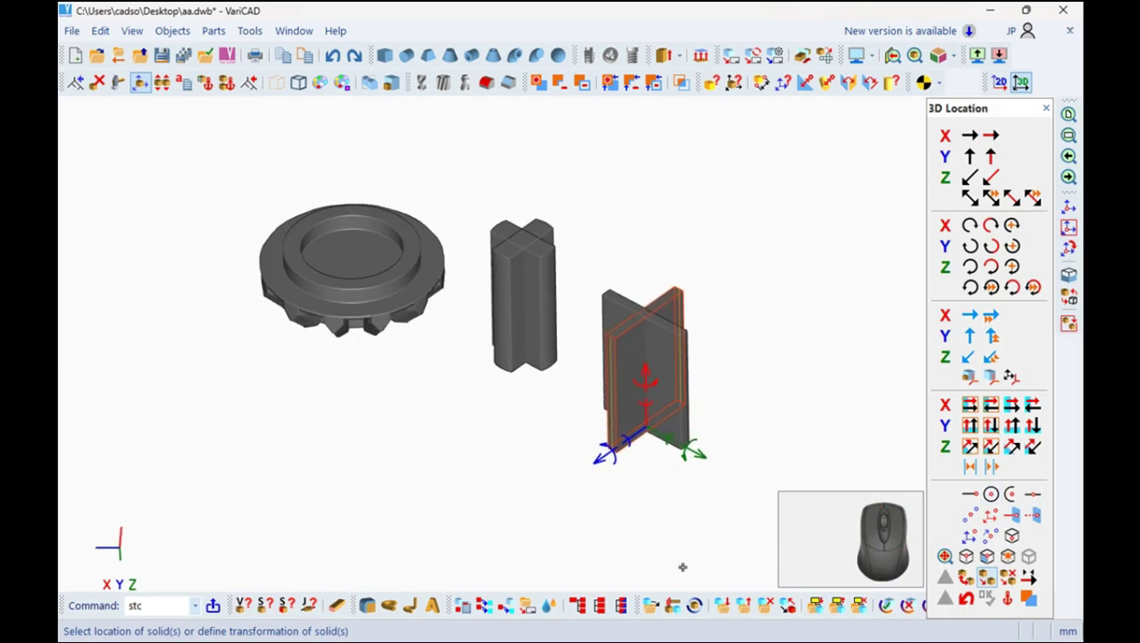
Confirm the 3D Location move placing the wider cross prism onto the original cross axle, then exit.
key("Escape")
middle_click(694, 328)
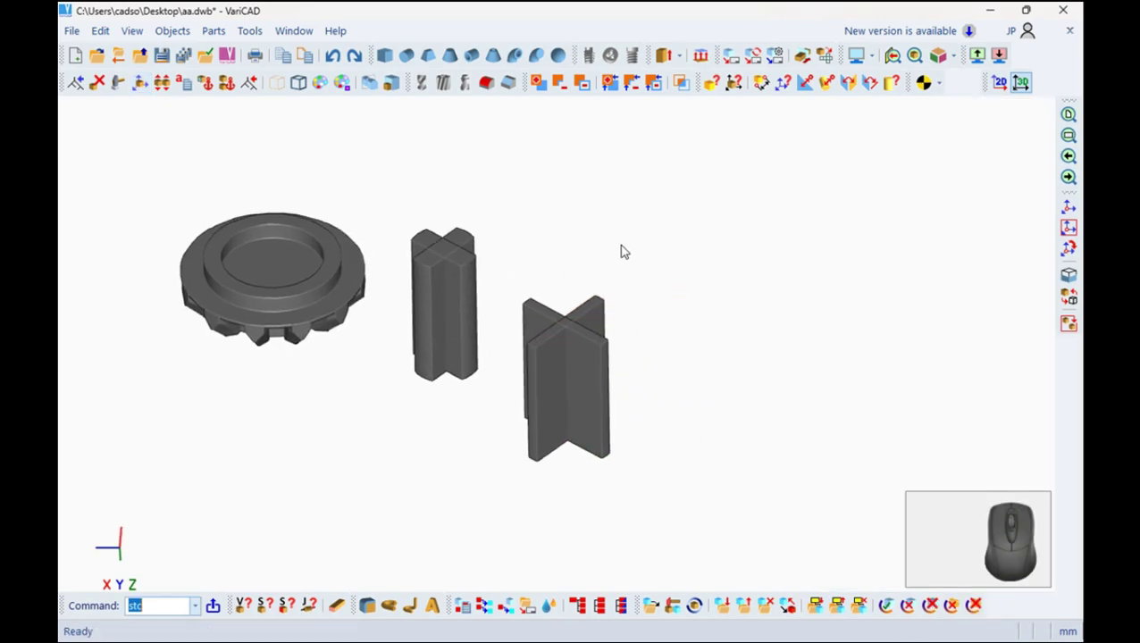
scroll("up", 3)
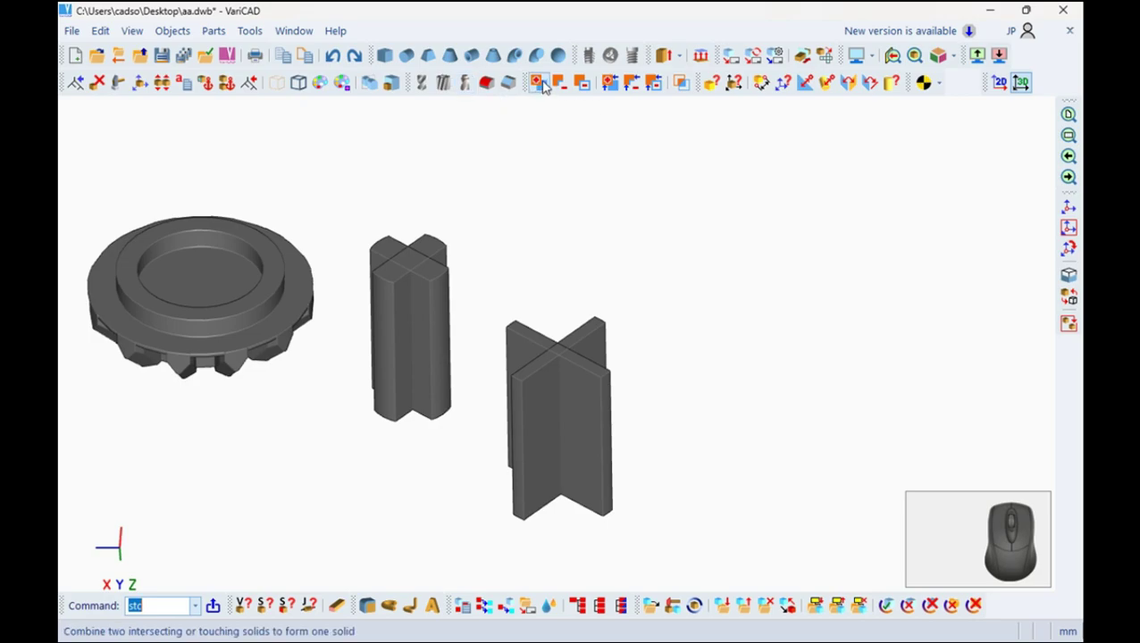
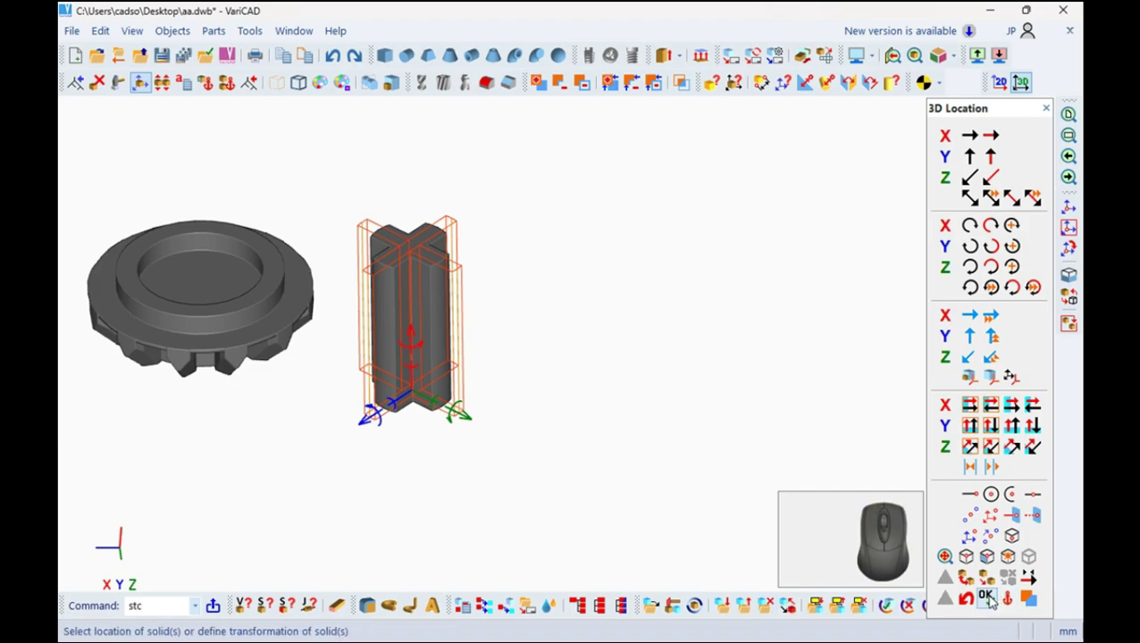
left_click(992, 599)
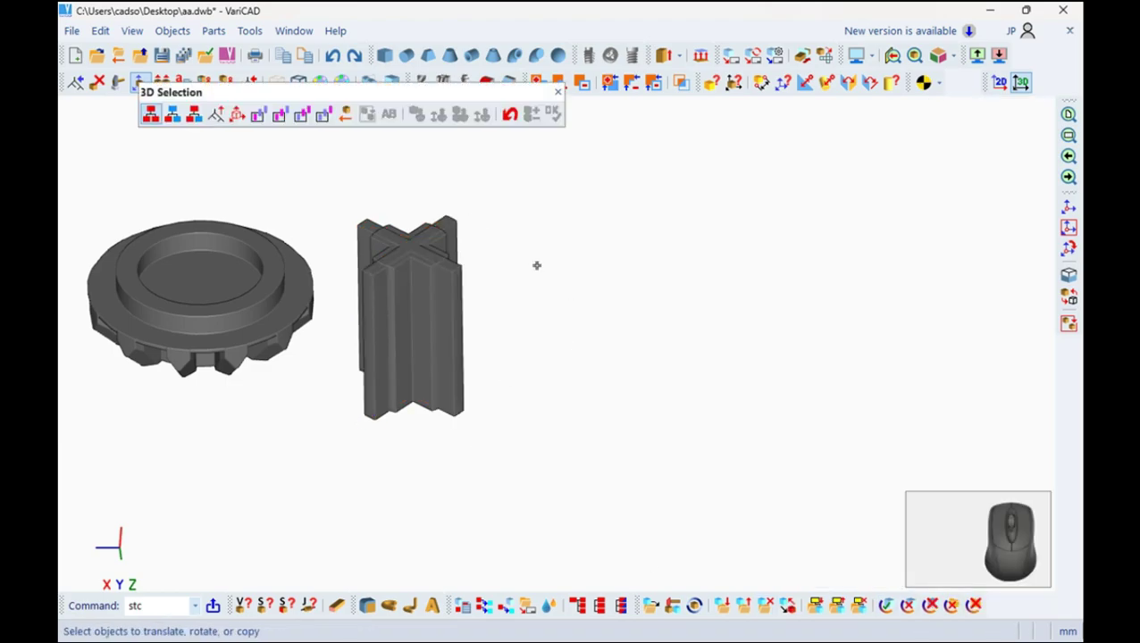
key("Escape")
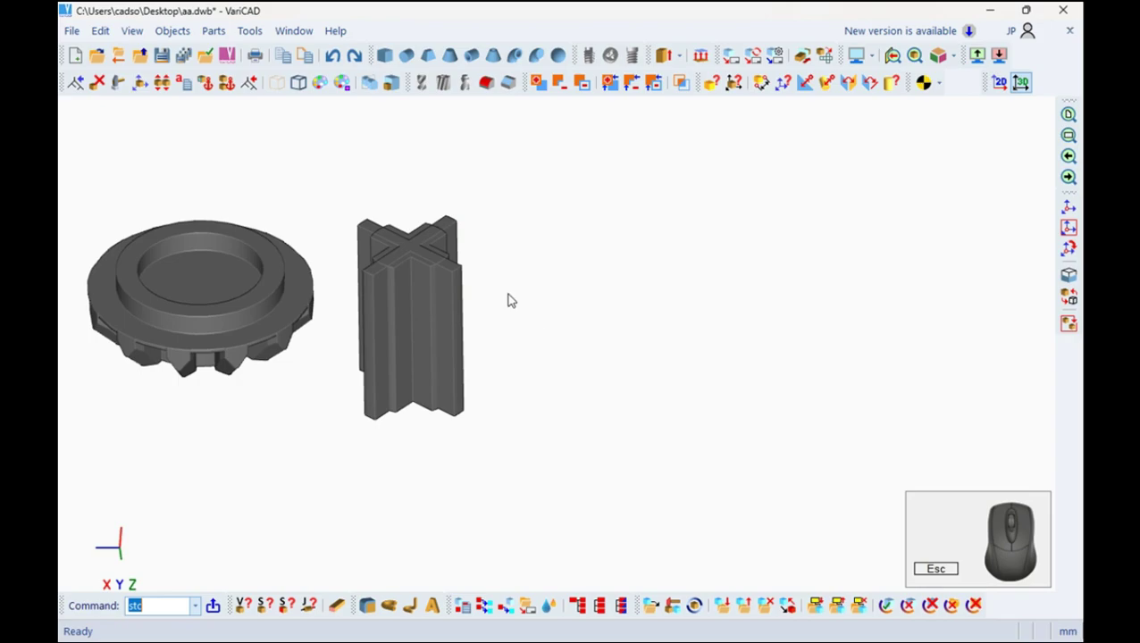
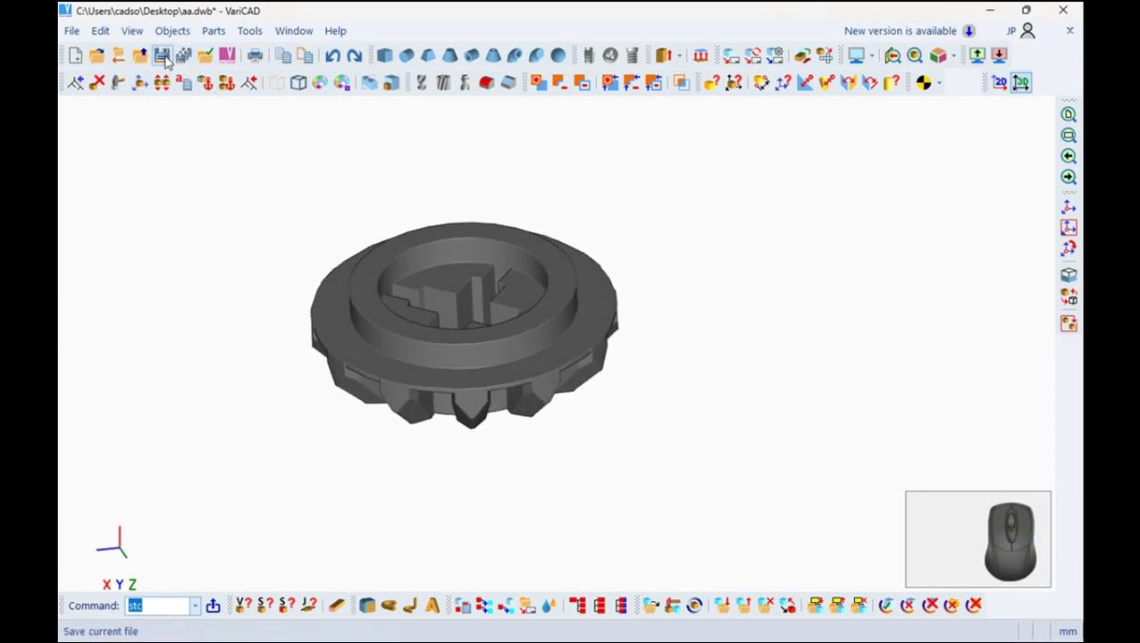
Save the gear with its new cross axle hole as aa.dwb.
left_click(167, 59)
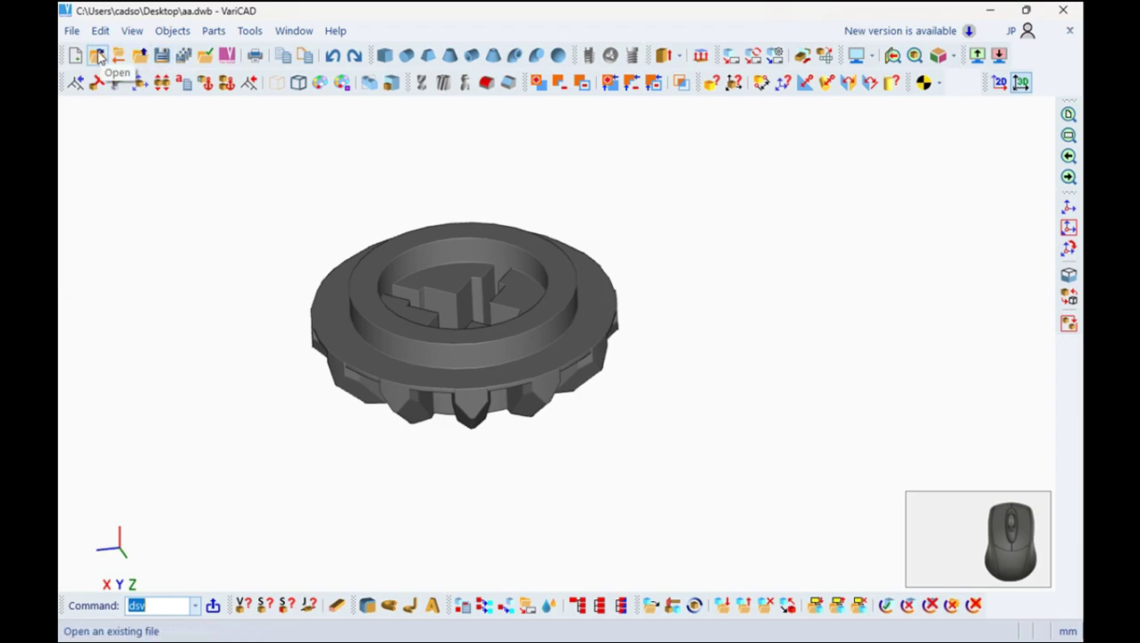
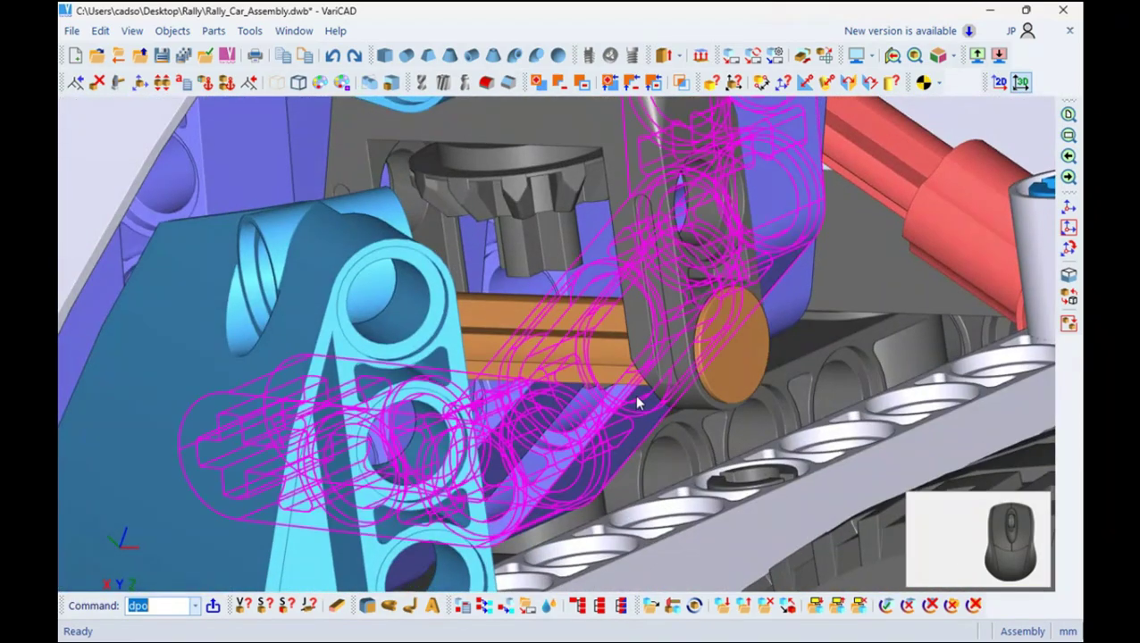
Bring the car's midsection into view and start Define Part from Solid for 12_tooth_gear_half.
middle_click(579, 296)
middle_click(577, 297)
middle_click(577, 298)
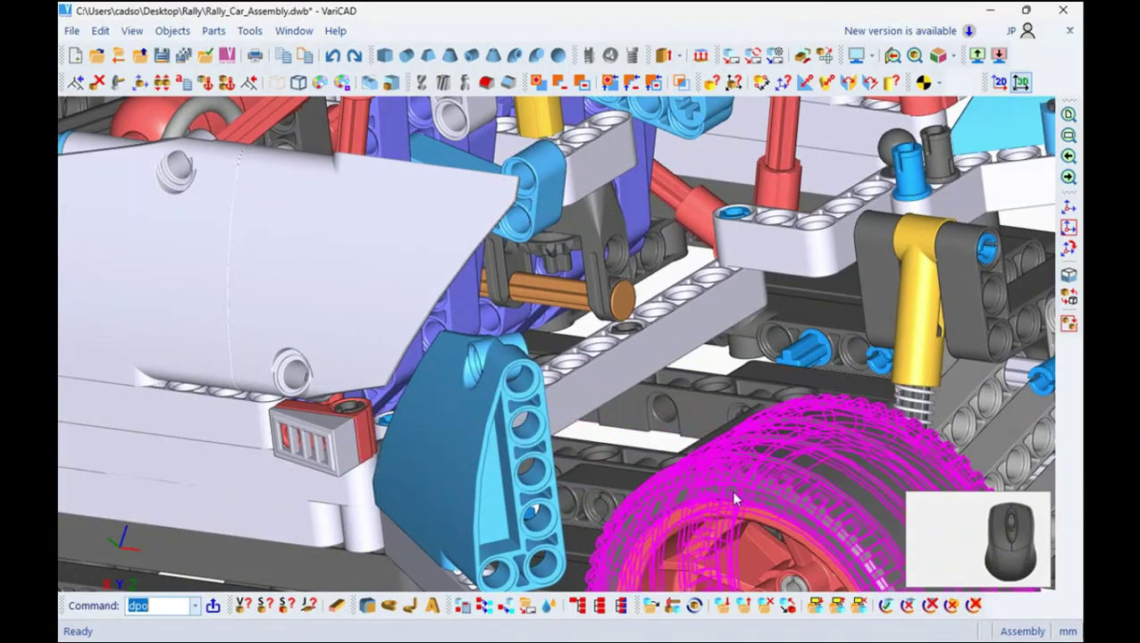
left_click(725, 607)
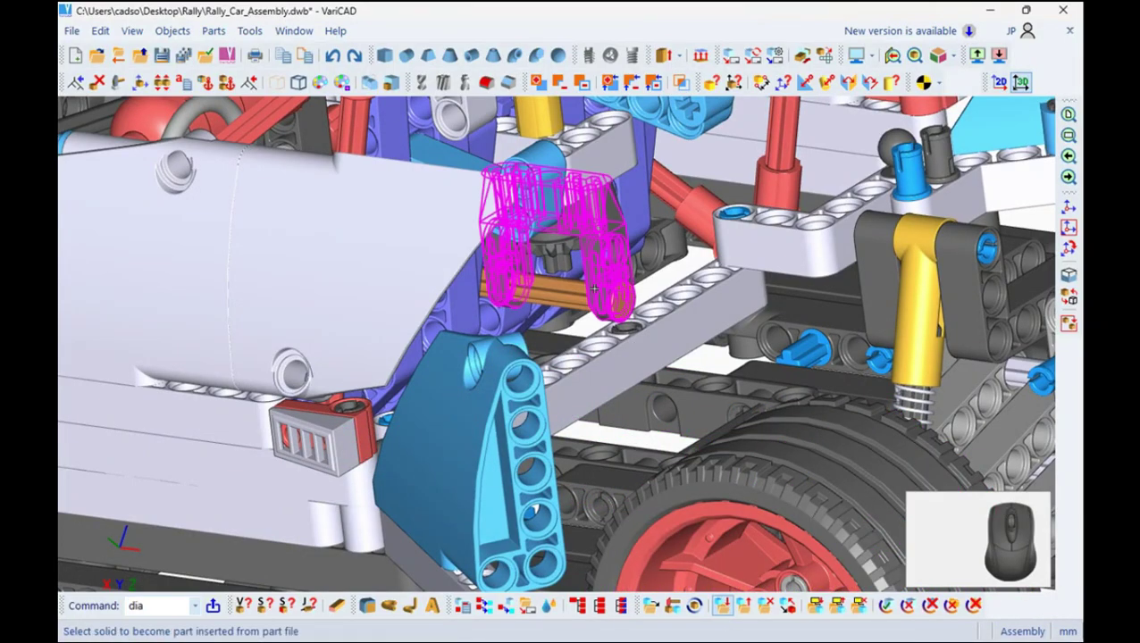
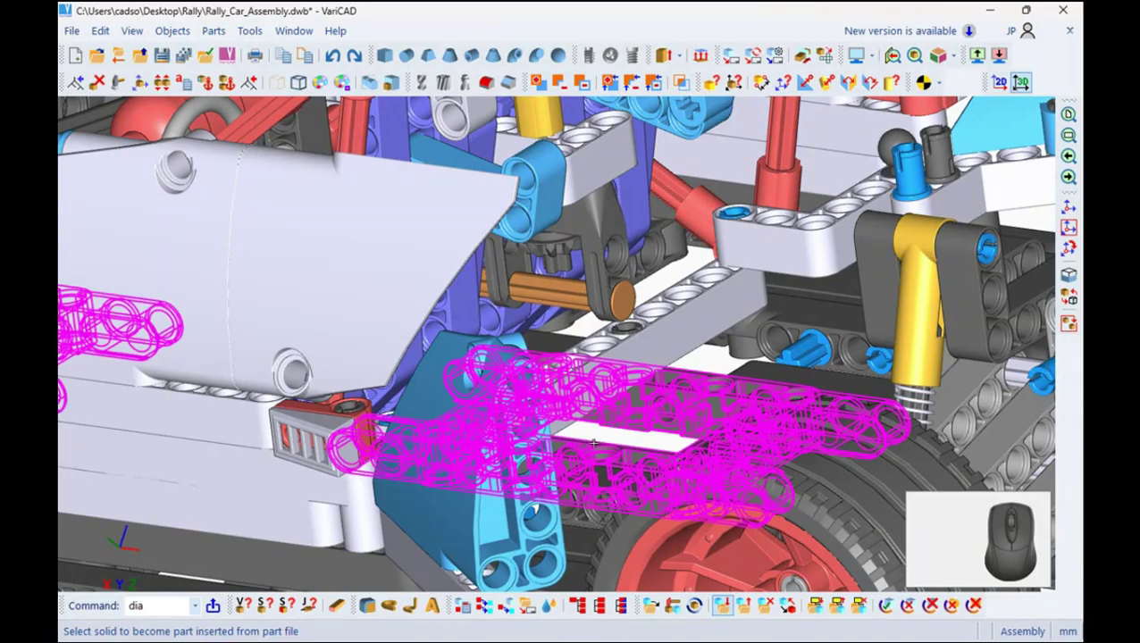
scroll("up", 3)
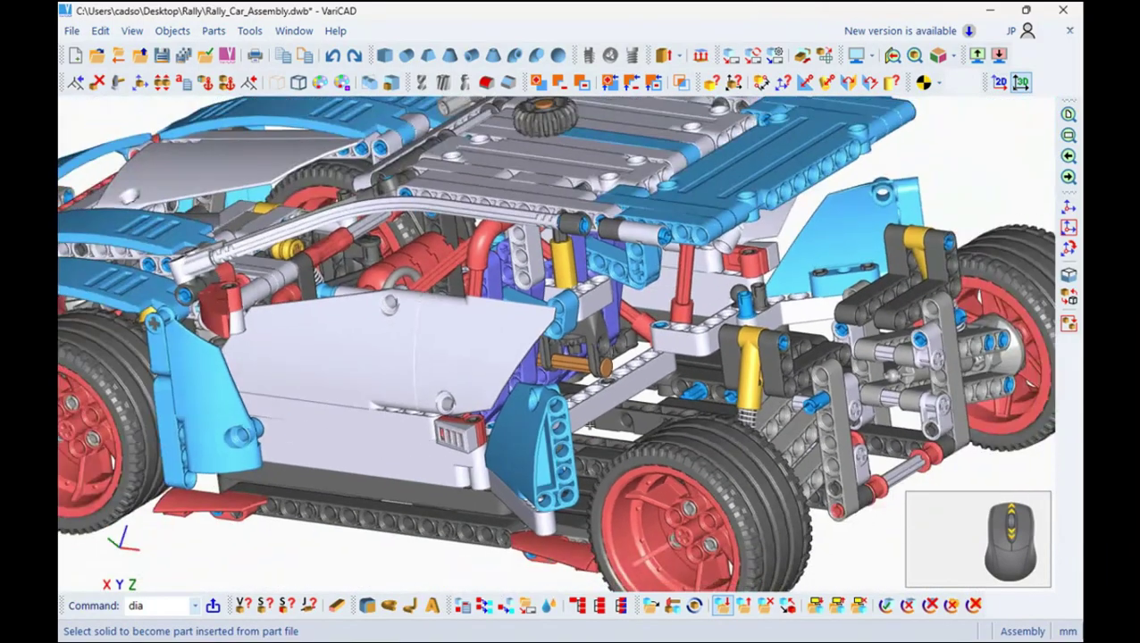
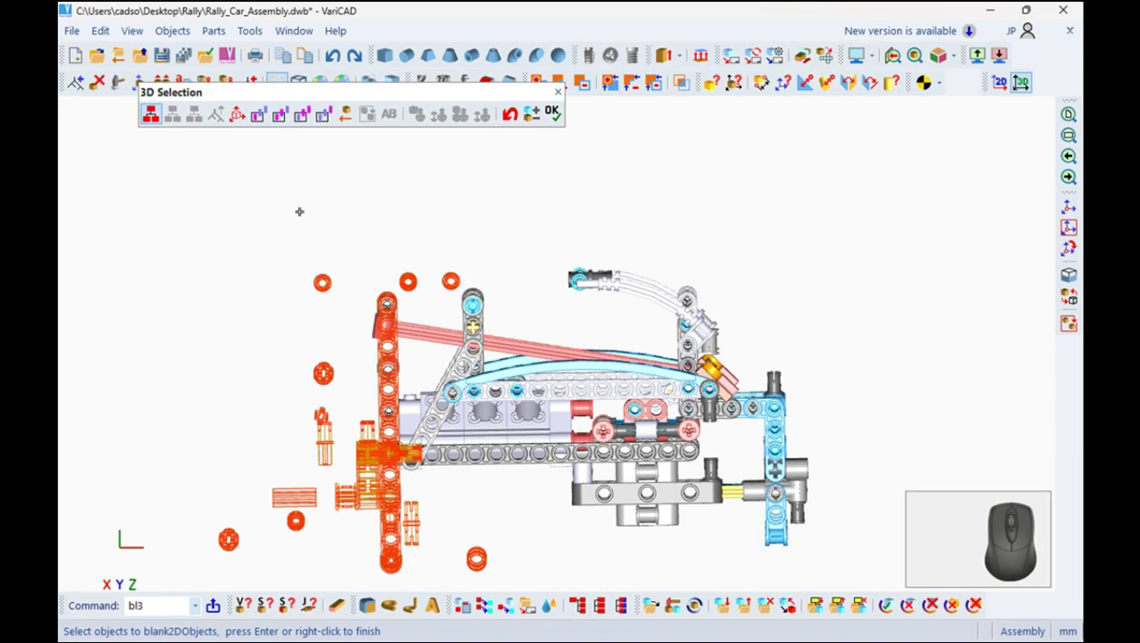
Add the small round parts near the pink front link to the blank selection set.
left_click(557, 118)
left_click(459, 208)
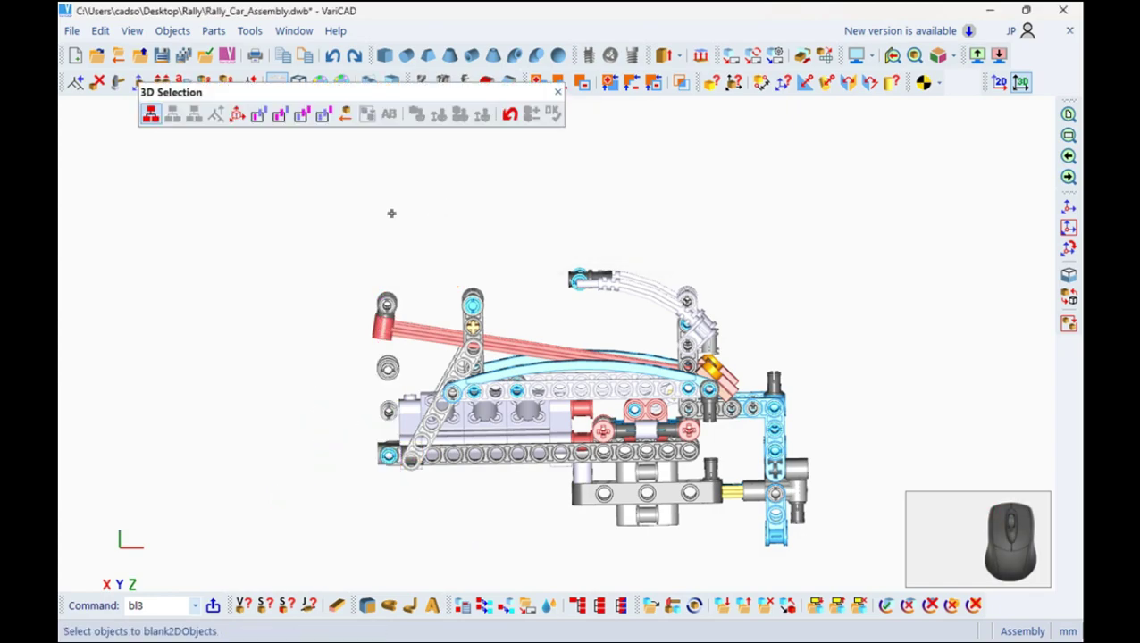
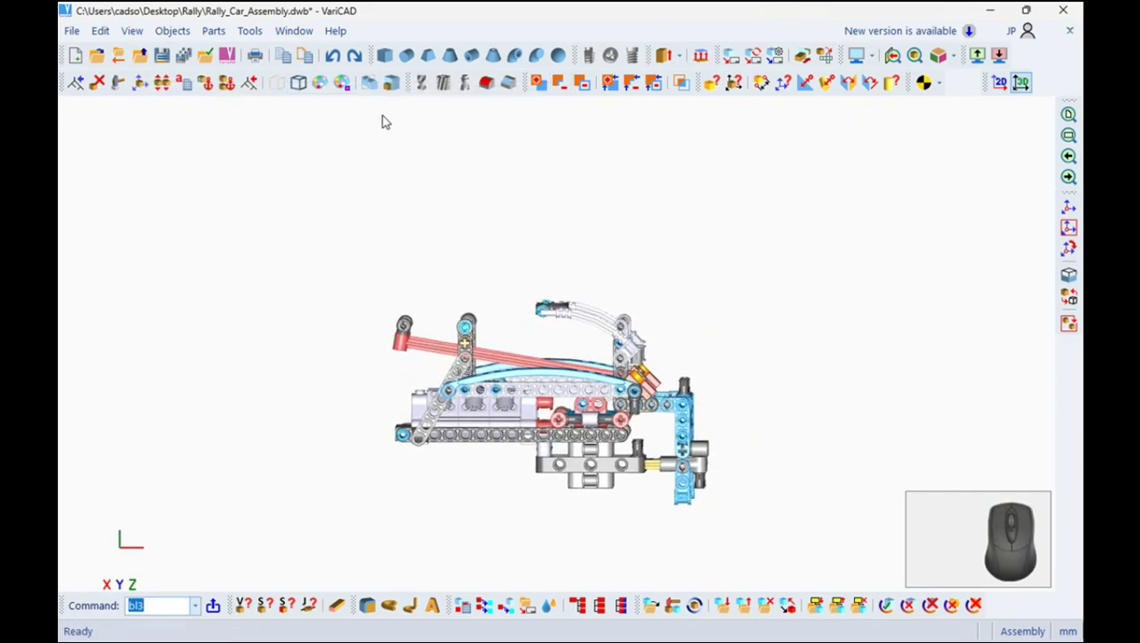
Hide the rear body panel 3D group via Tools > 3D Groups Management, exposing the rear framework.
left_click(247, 34)
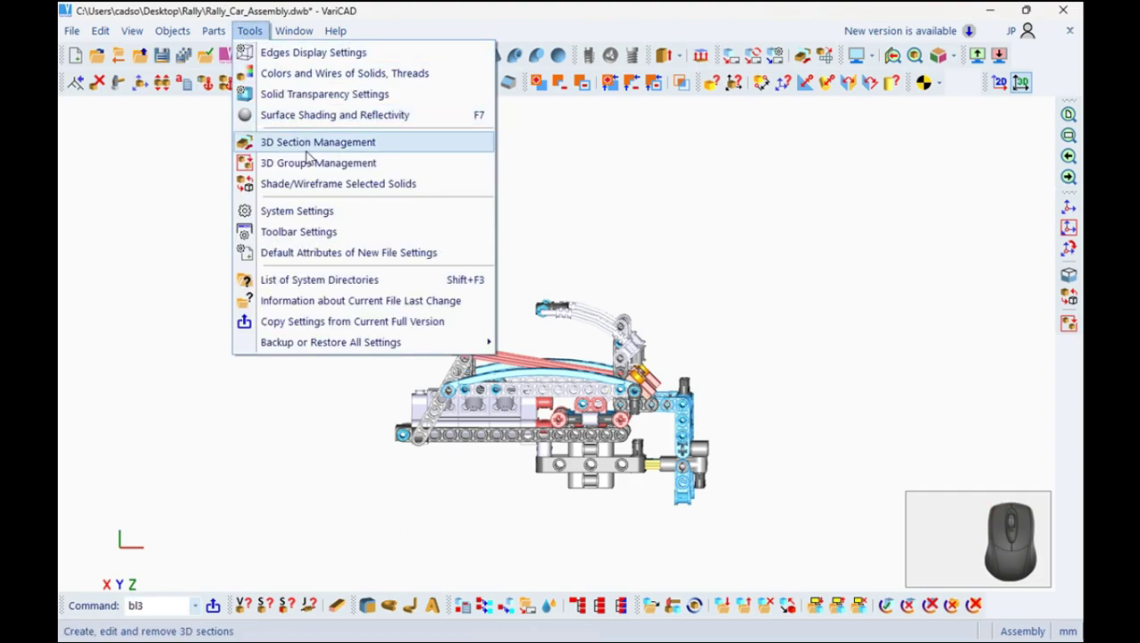
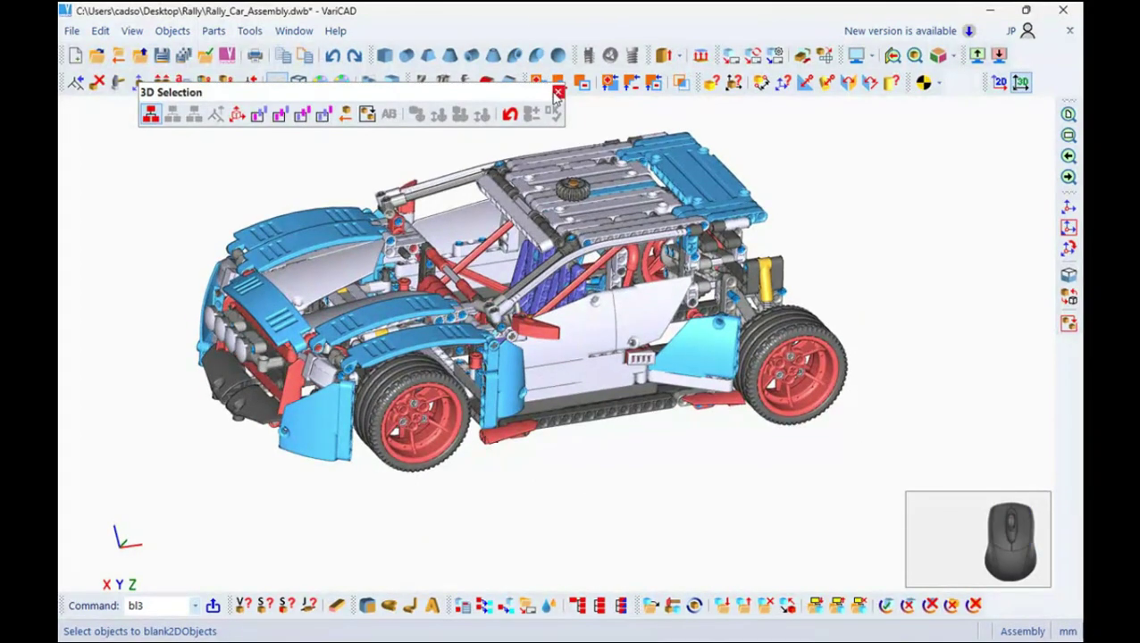
left_click(641, 376)
scroll("up", 3)
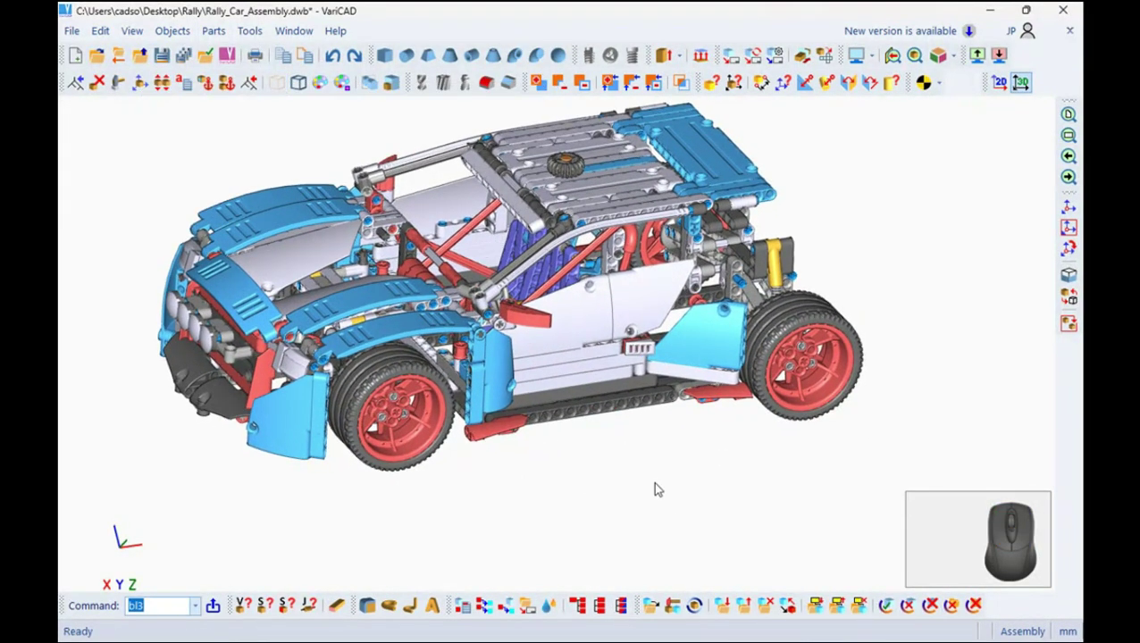